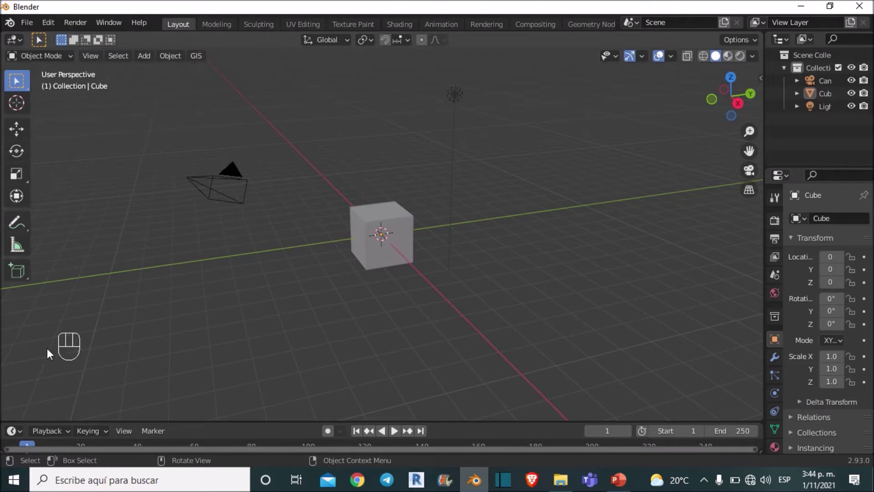
Select the default camera, cube and light and bring up the delete confirmation.
{"action": "key", "text": "d"}
{"action": "right_click", "coordinate": [396, 317]}
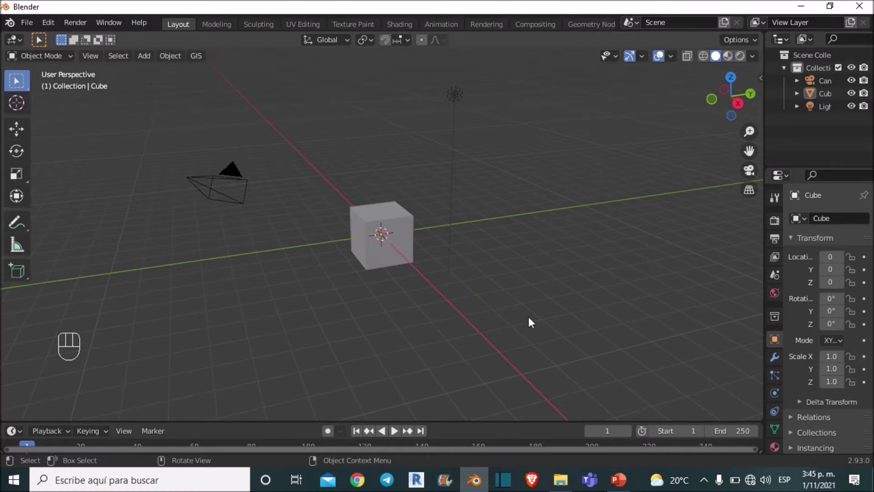
Delete the default objects, rename the collection Sol and add a PLANETAS collection.
{"action": "left_click", "coordinate": [598, 333]}
{"action": "key", "text": "x"}
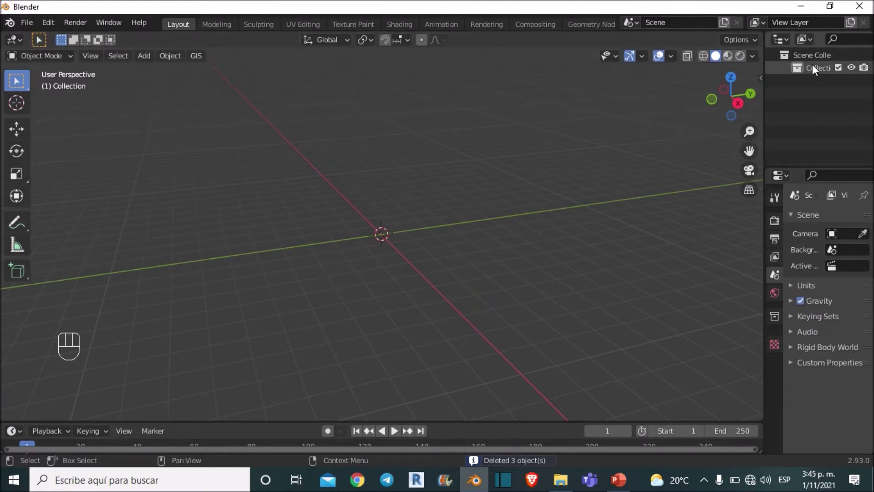
{"action": "left_click_drag", "start_coordinate": [817, 70], "coordinate": [676, 143]}
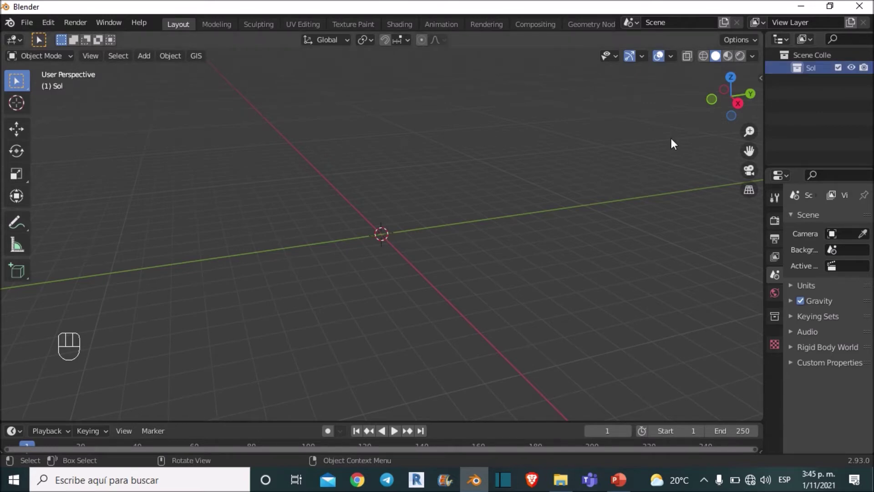
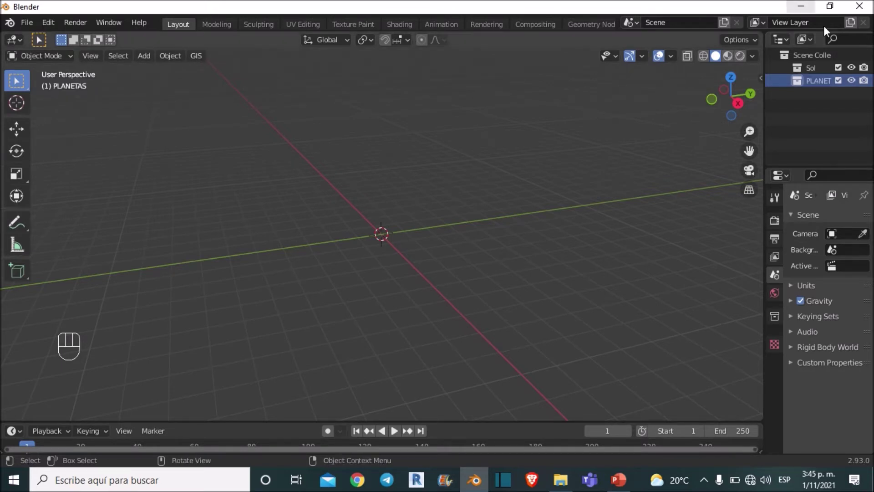
{"action": "left_click_drag", "start_coordinate": [749, 132], "coordinate": [742, 95]}
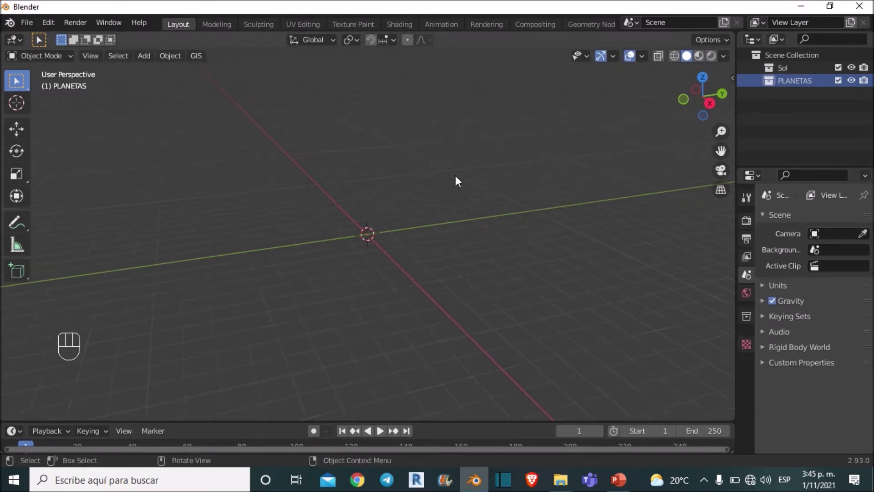
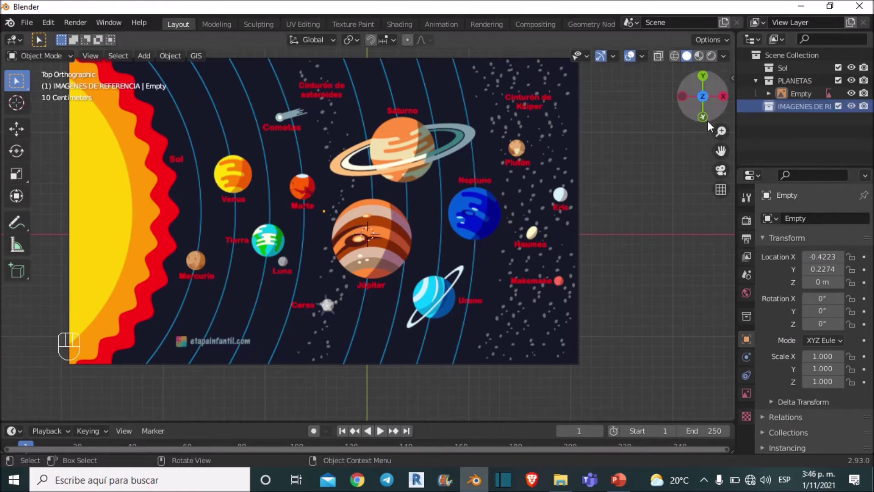
Move the reference image's Empty into the IMAGENES DE REFERENCIA collection.
{"action": "left_click_drag", "start_coordinate": [809, 98], "coordinate": [798, 115]}
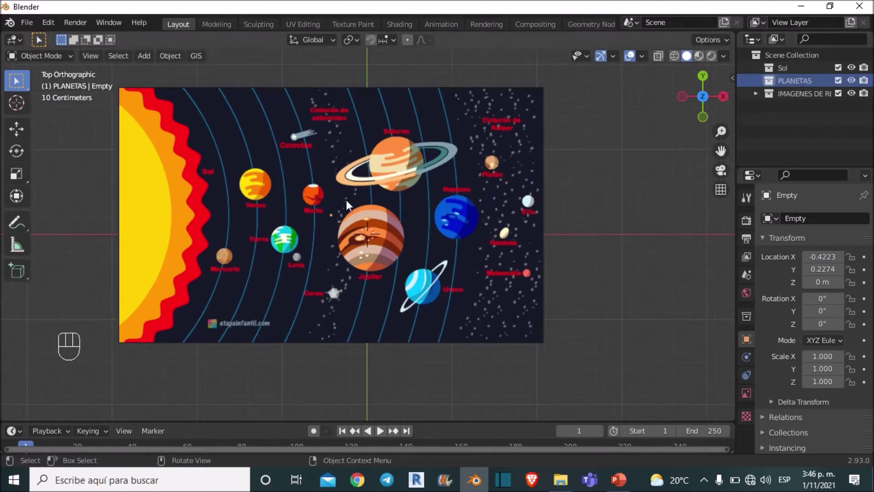
Add a UV sphere to PLANETAS and give it smooth shading.
{"action": "middle_click", "coordinate": [396, 194]}
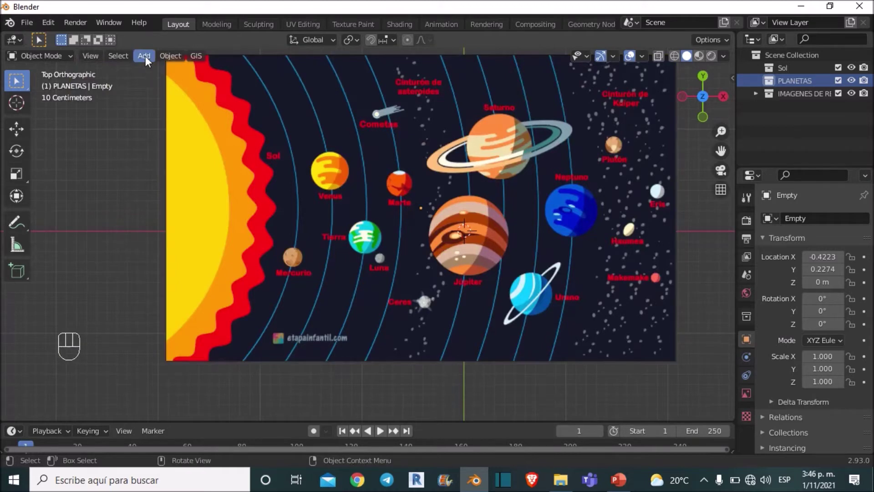
{"action": "left_click_drag", "start_coordinate": [154, 64], "coordinate": [147, 61]}
{"action": "left_click_drag", "start_coordinate": [147, 61], "coordinate": [264, 92]}
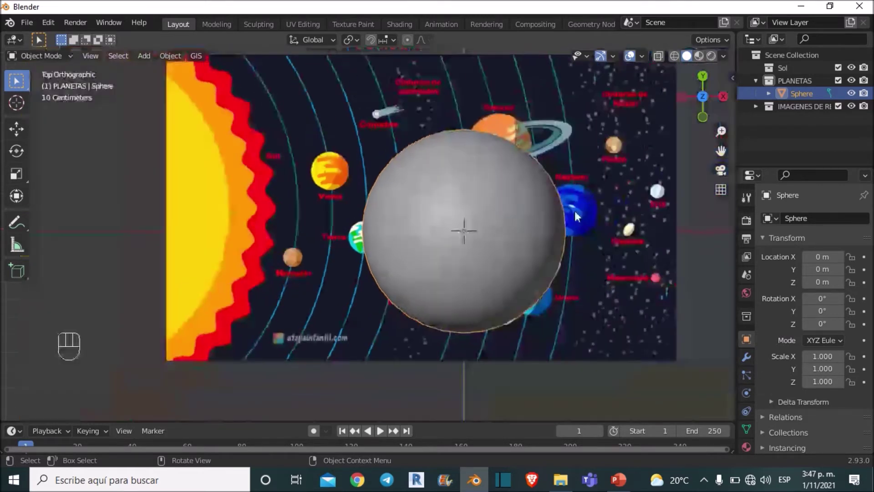
{"action": "key", "text": "ctrl+z"}
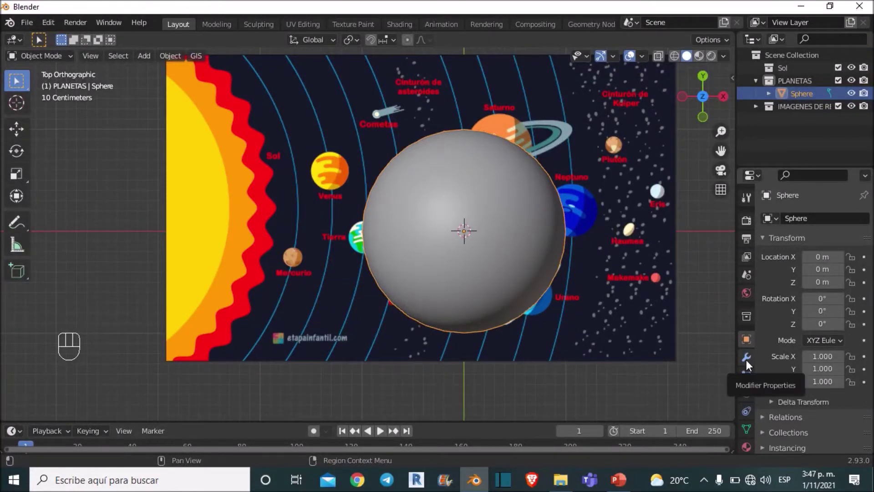
Add a Subdivision Surface modifier at level 2 to the sphere.
{"action": "left_click", "coordinate": [750, 364]}
{"action": "left_click_drag", "start_coordinate": [798, 225], "coordinate": [622, 439]}
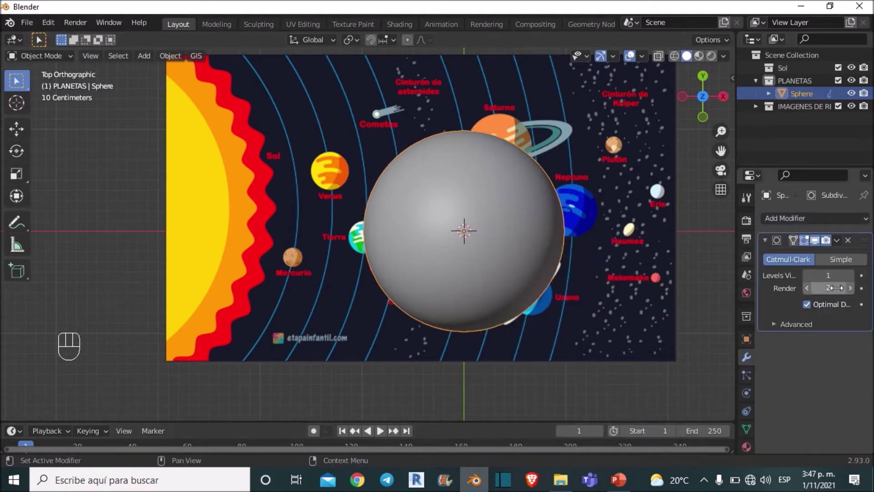
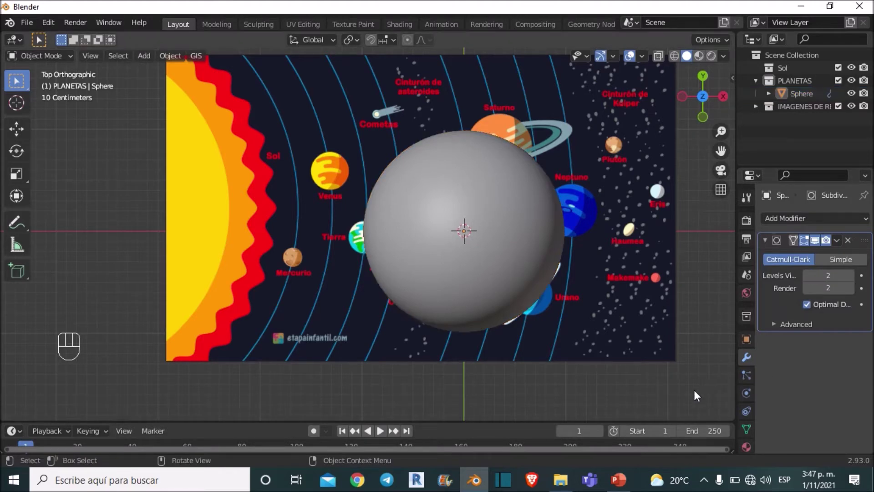
{"action": "left_click", "coordinate": [500, 258]}
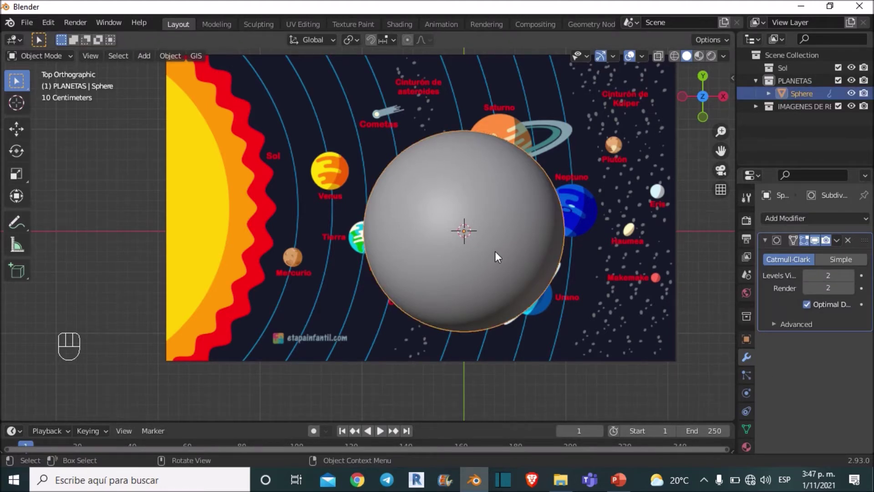
Move the sphere onto Mercury and scale it to about 0.13 to cover it exactly.
{"action": "left_click_drag", "start_coordinate": [544, 239], "coordinate": [596, 237]}
{"action": "key", "text": "g"}
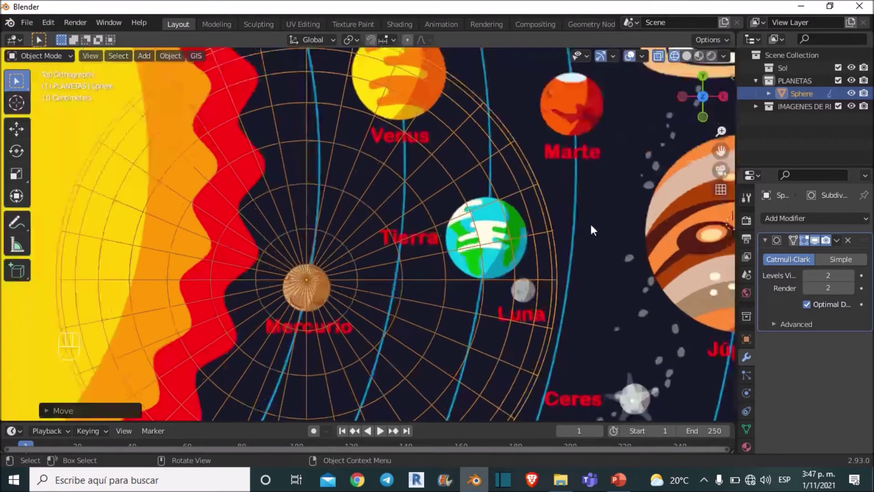
{"action": "key", "text": "s"}
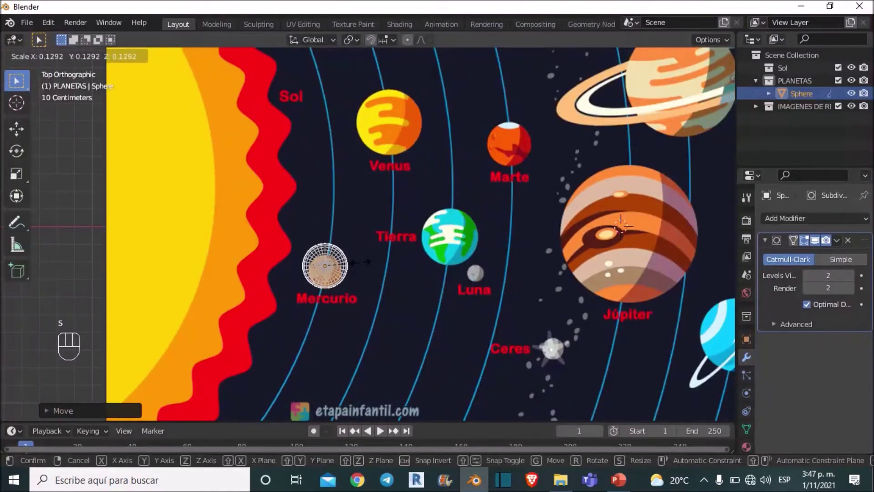
{"action": "middle_click", "coordinate": [389, 248]}
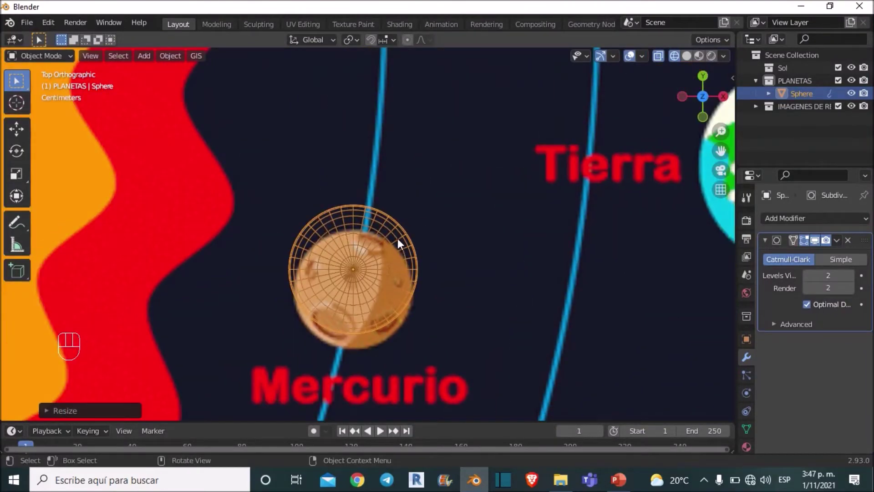
{"action": "key", "text": "g"}
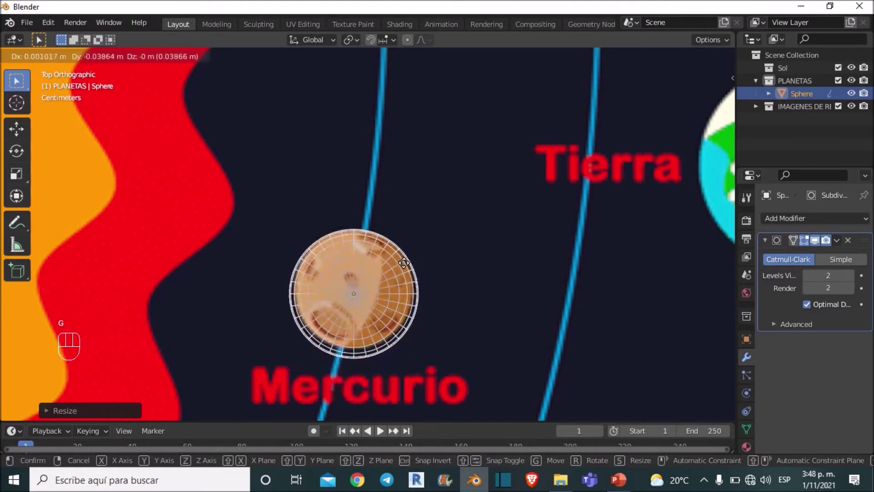
{"action": "key", "text": "s"}
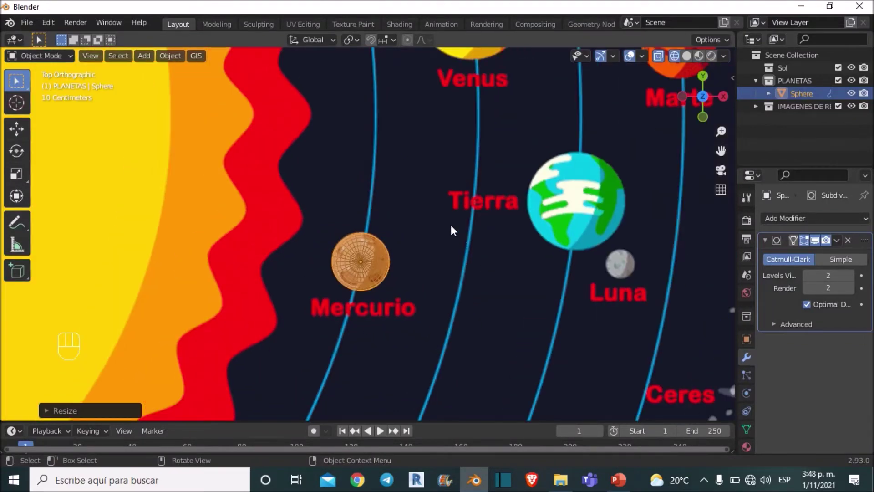
{"action": "left_click_drag", "start_coordinate": [449, 263], "coordinate": [449, 297]}
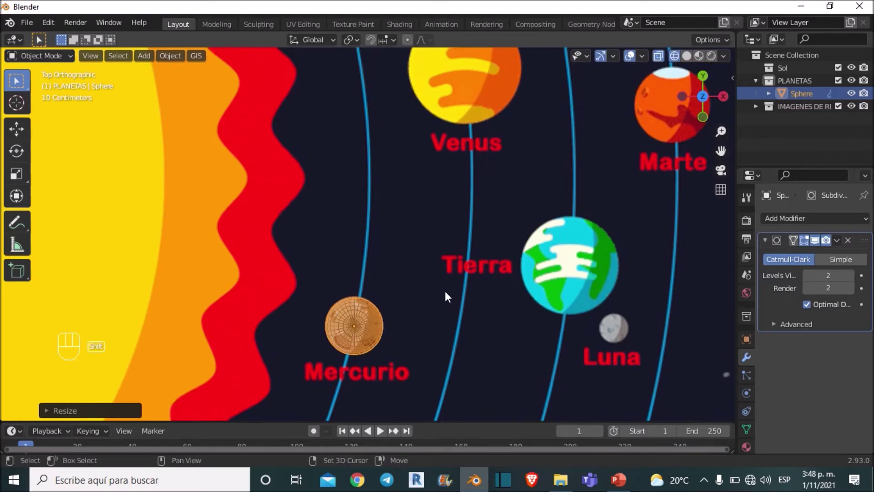
Duplicate the Mercury sphere onto Venus and enlarge it to Venus's size.
{"action": "key", "text": "shift+d"}
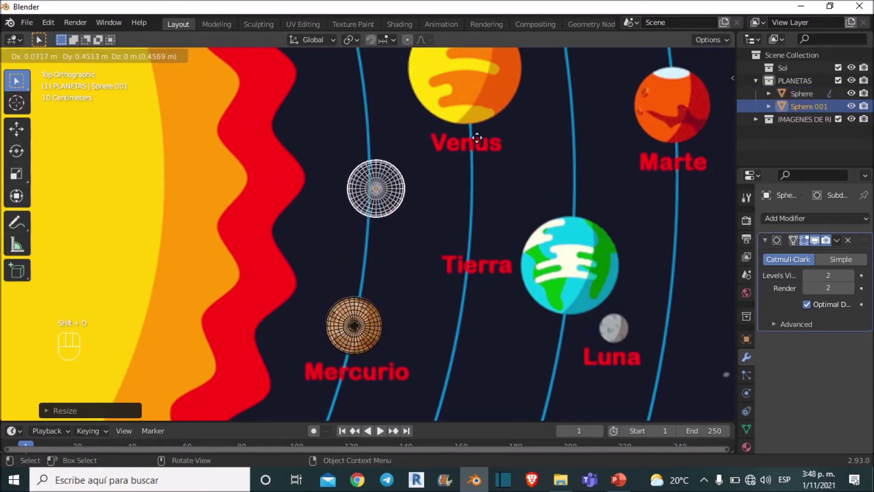
{"action": "left_click_drag", "start_coordinate": [539, 131], "coordinate": [530, 264]}
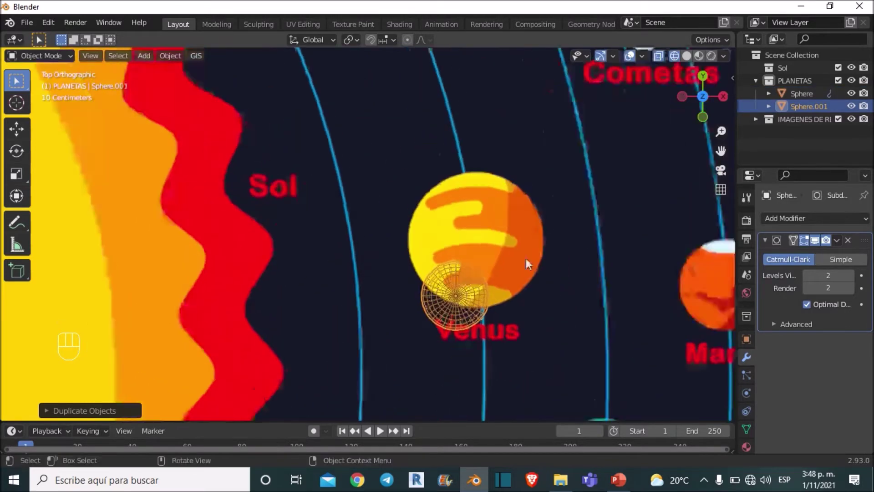
{"action": "key", "text": "g"}
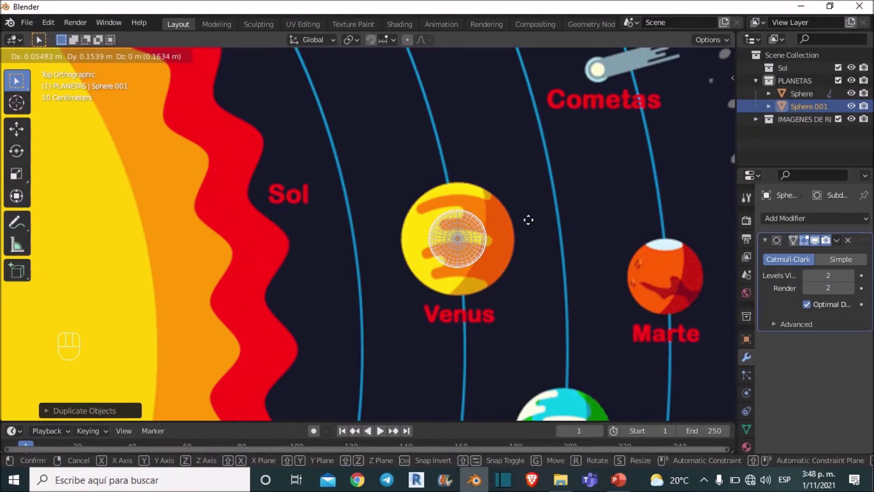
{"action": "left_click_drag", "start_coordinate": [488, 216], "coordinate": [419, 221]}
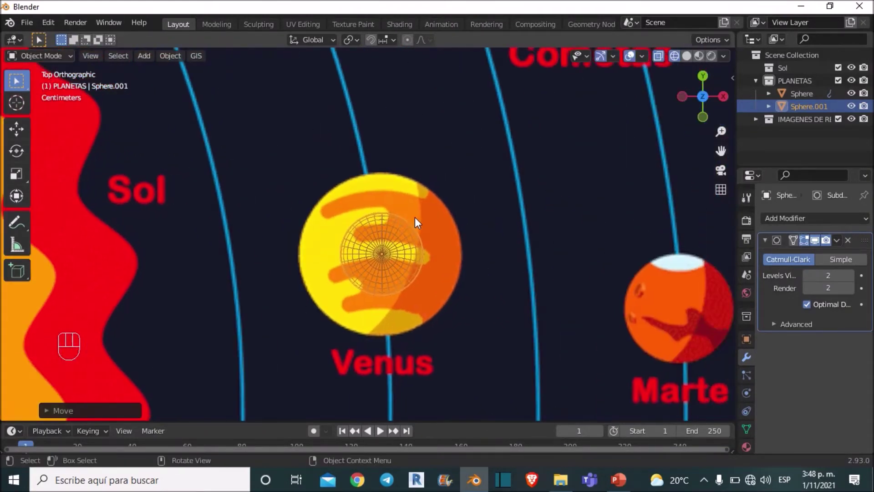
{"action": "key", "text": "s"}
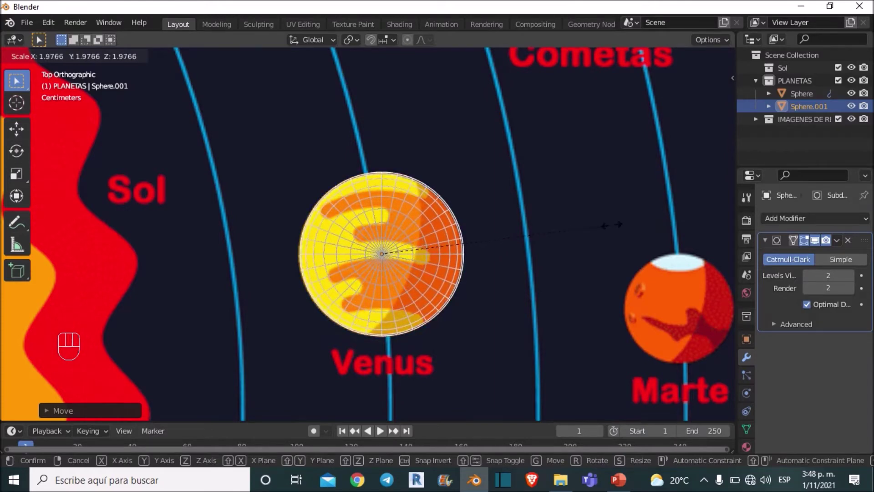
{"action": "left_click_drag", "start_coordinate": [504, 281], "coordinate": [504, 241]}
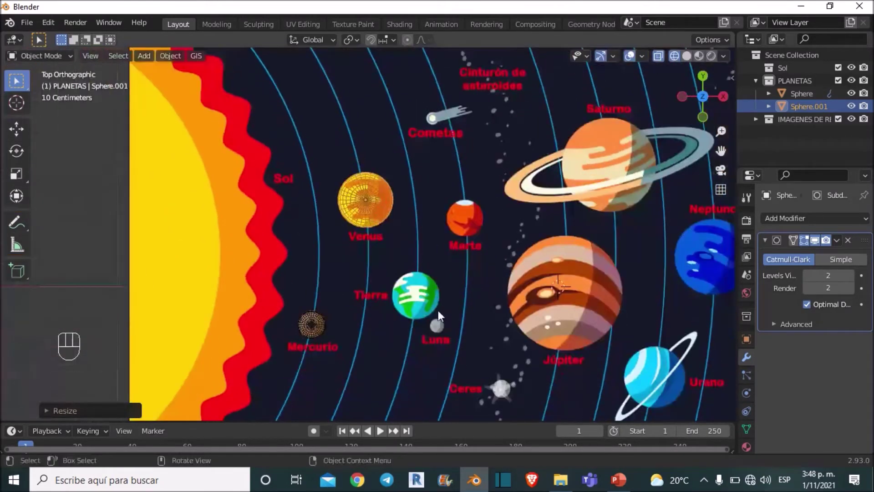
{"action": "left_click_drag", "start_coordinate": [448, 253], "coordinate": [410, 235]}
Duplicate the Venus sphere onto the Earth and scale it to match.
{"action": "key", "text": "shift+d"}
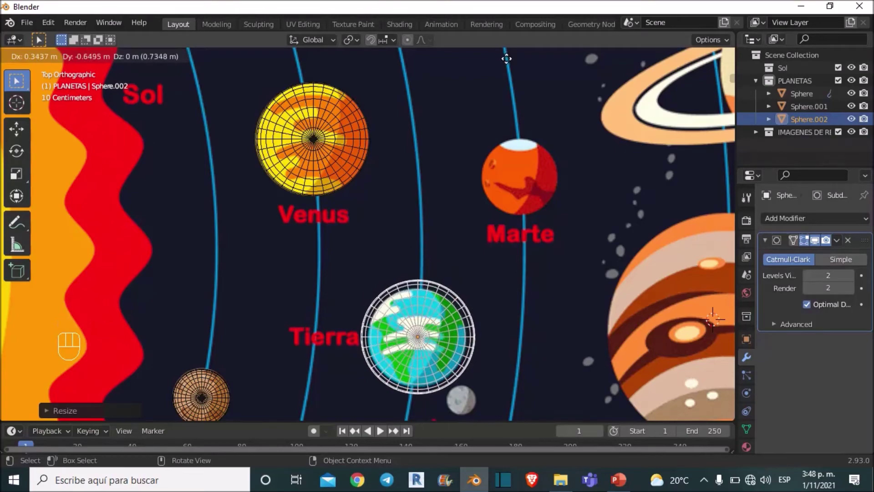
{"action": "left_click_drag", "start_coordinate": [548, 301], "coordinate": [537, 305]}
{"action": "key", "text": "s"}
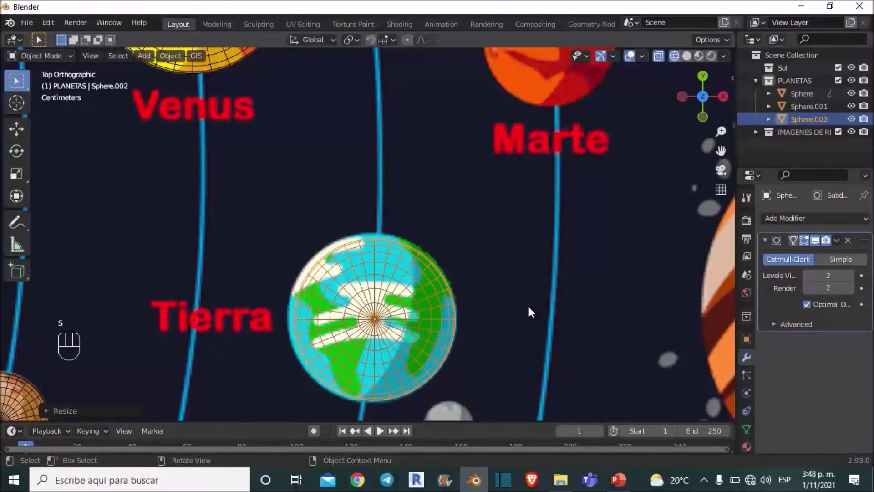
{"action": "key", "text": "g"}
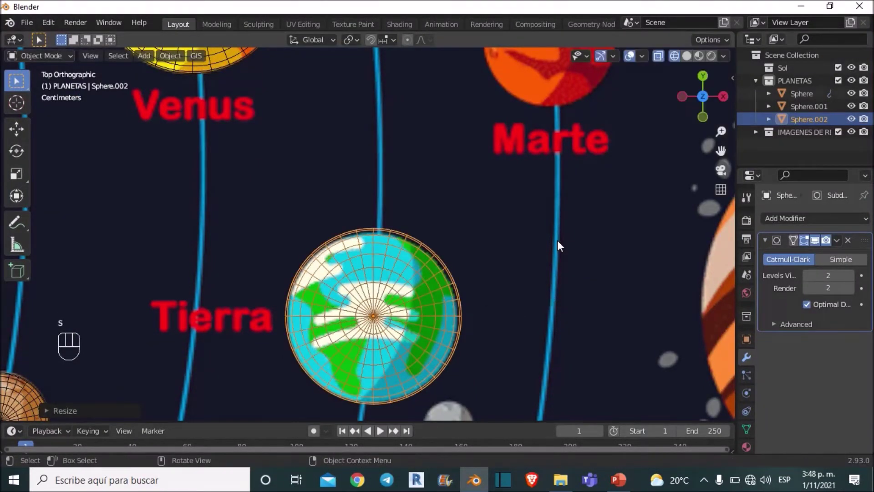
{"action": "middle_click", "coordinate": [519, 237]}
{"action": "middle_click", "coordinate": [480, 258]}
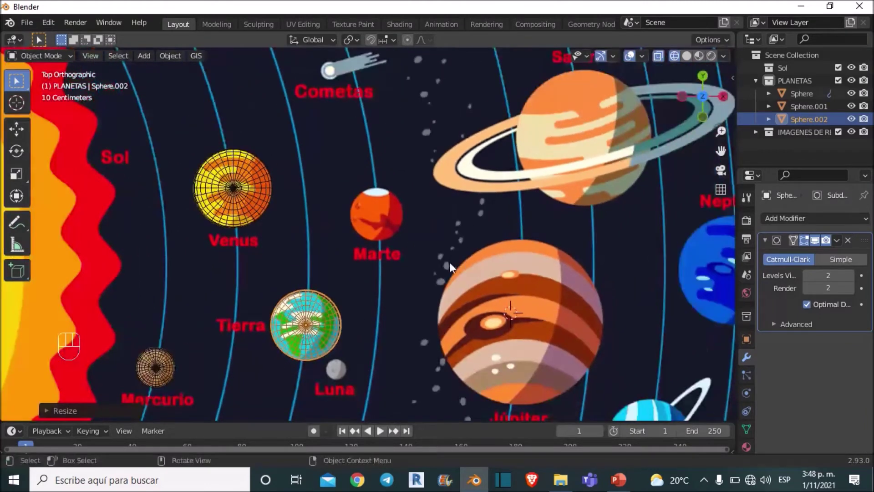
Duplicate a sphere onto Mars and resize it to match.
{"action": "key", "text": "shift+d"}
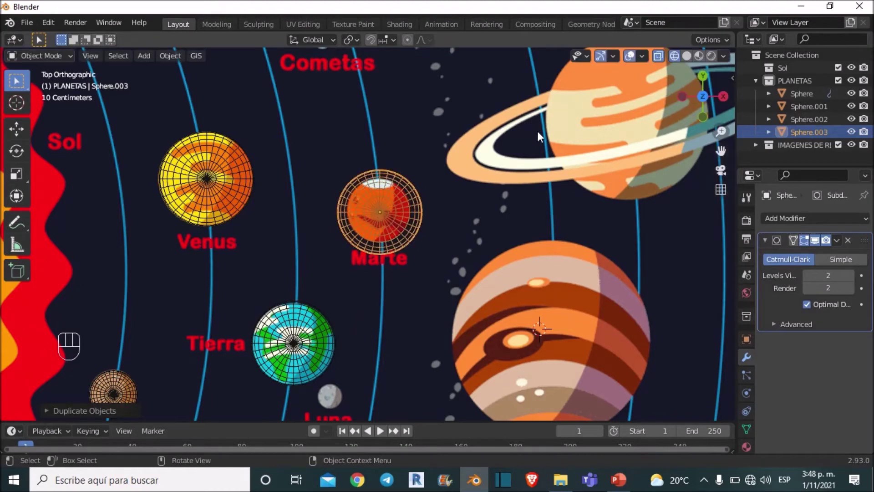
{"action": "key", "text": "s"}
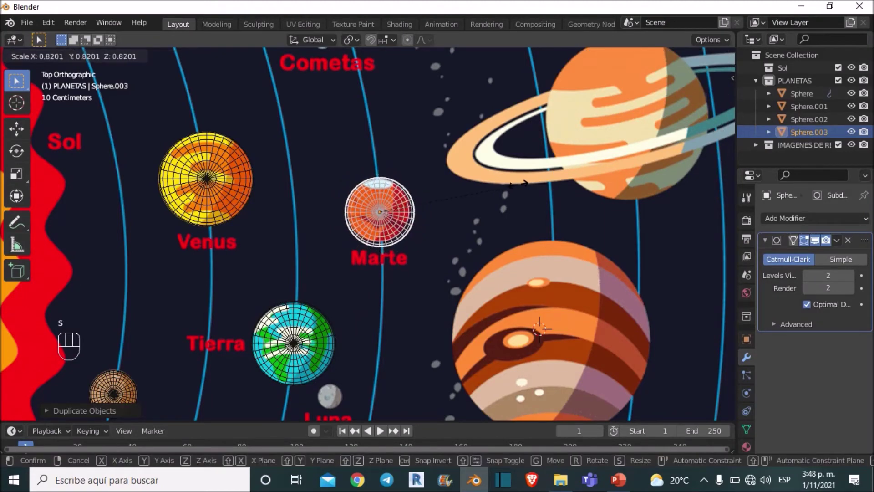
{"action": "middle_click", "coordinate": [473, 219]}
{"action": "key", "text": "g"}
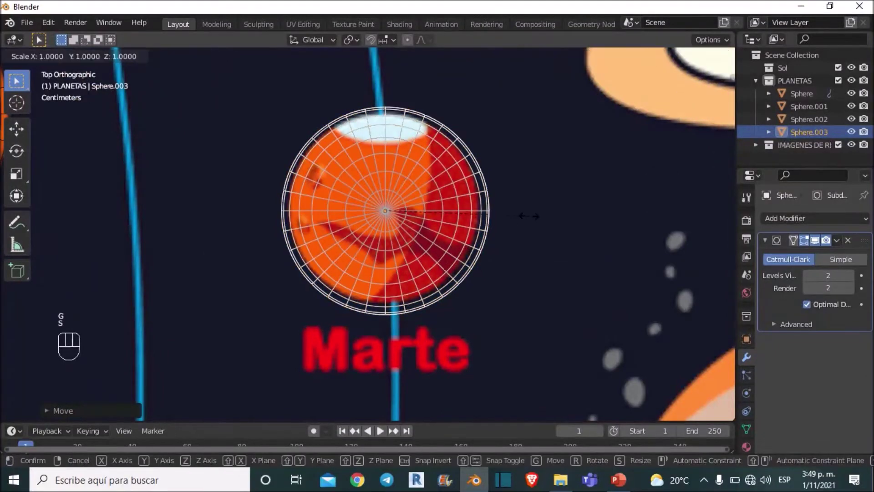
{"action": "middle_click", "coordinate": [456, 186]}
{"action": "middle_click", "coordinate": [474, 226]}
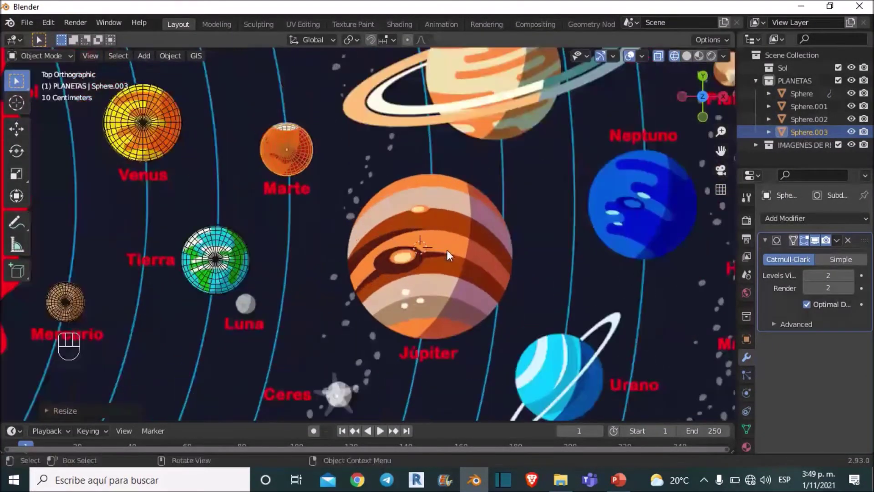
Duplicate the Mars sphere onto Jupiter and enlarge it to cover Jupiter.
{"action": "key", "text": "shift+d"}
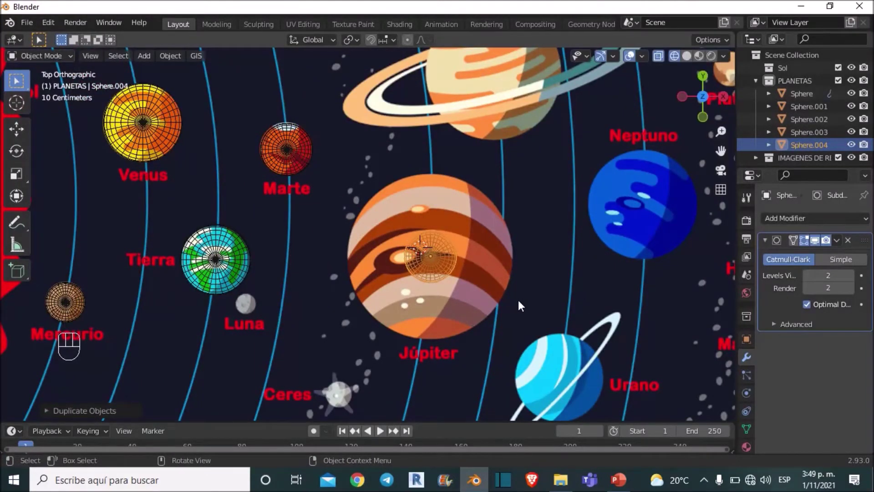
{"action": "key", "text": "s"}
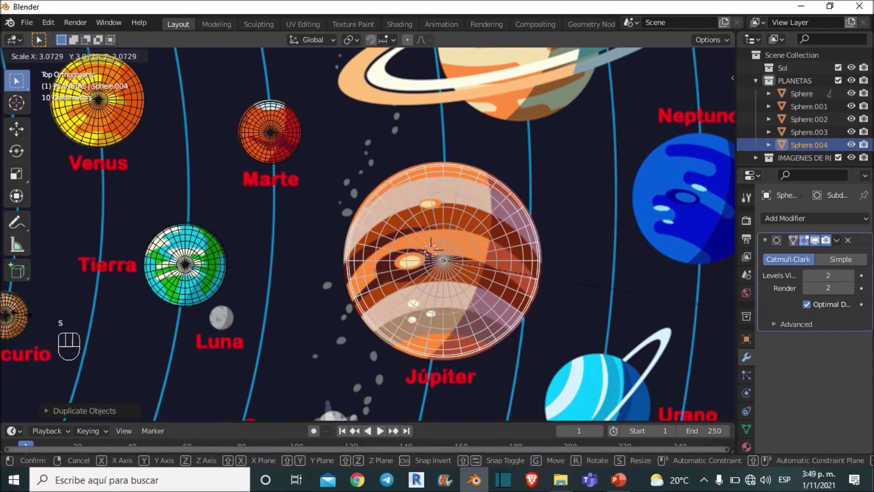
{"action": "left_click_drag", "start_coordinate": [433, 170], "coordinate": [408, 245]}
{"action": "middle_click", "coordinate": [386, 216]}
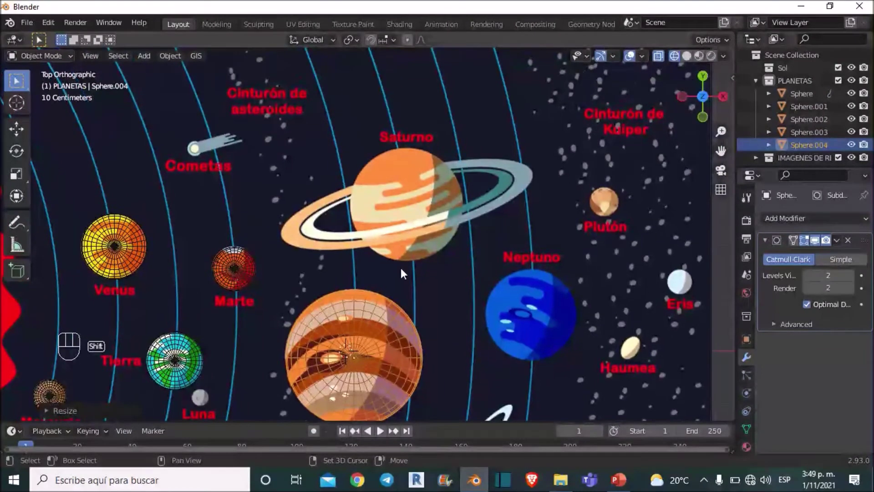
Duplicate the Jupiter sphere onto Saturn and shrink it to fit.
{"action": "key", "text": "shift+d"}
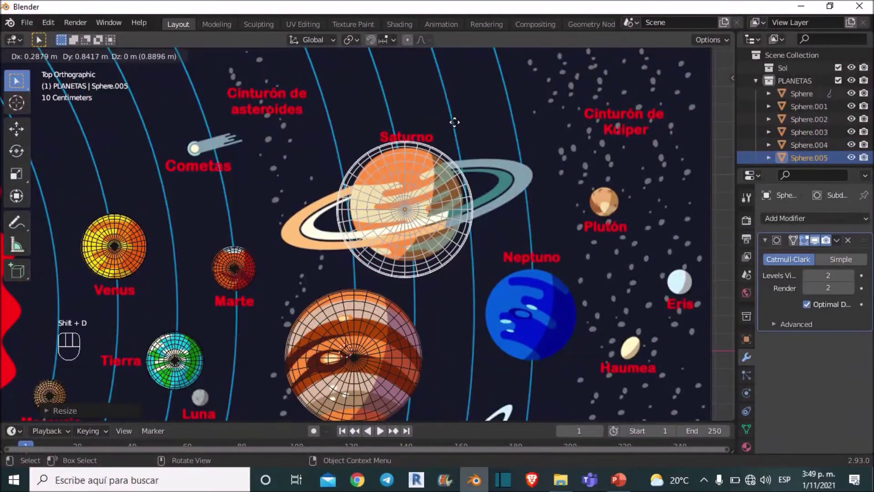
{"action": "key", "text": "s"}
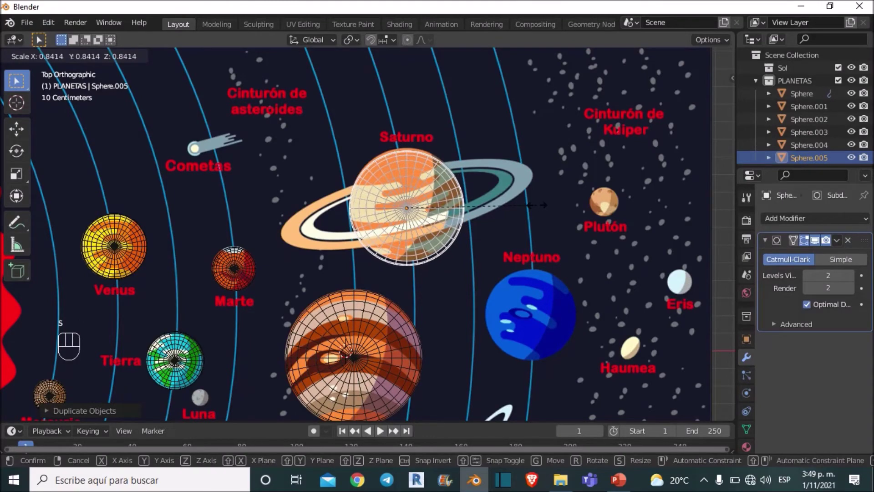
{"action": "middle_click", "coordinate": [513, 235]}
{"action": "key", "text": "g"}
{"action": "left_click_drag", "start_coordinate": [467, 206], "coordinate": [450, 168]}
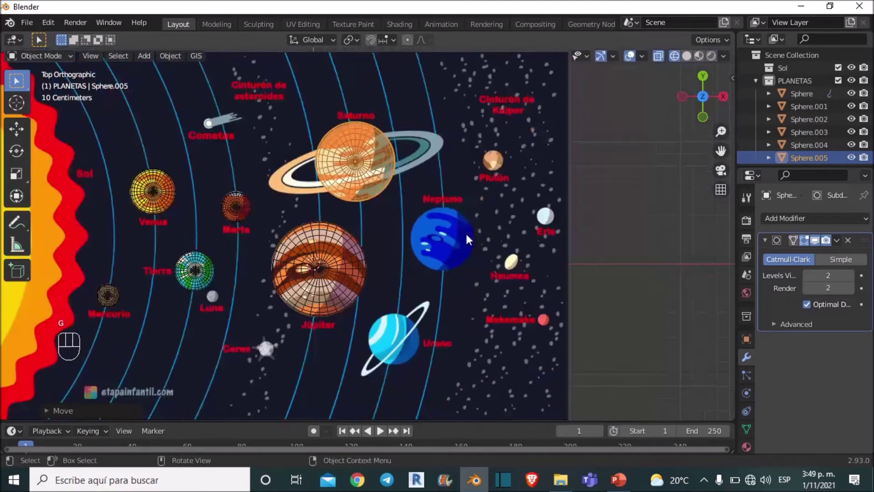
Duplicate spheres onto Uranus and Neptune, shrinking the Uranus copy to fit.
{"action": "key", "text": "shift+d"}
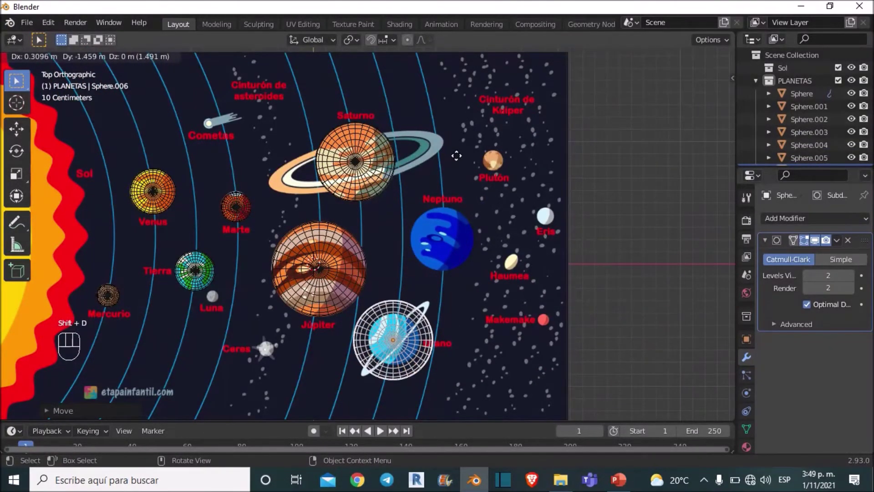
{"action": "left_click_drag", "start_coordinate": [531, 194], "coordinate": [514, 147]}
{"action": "key", "text": "s"}
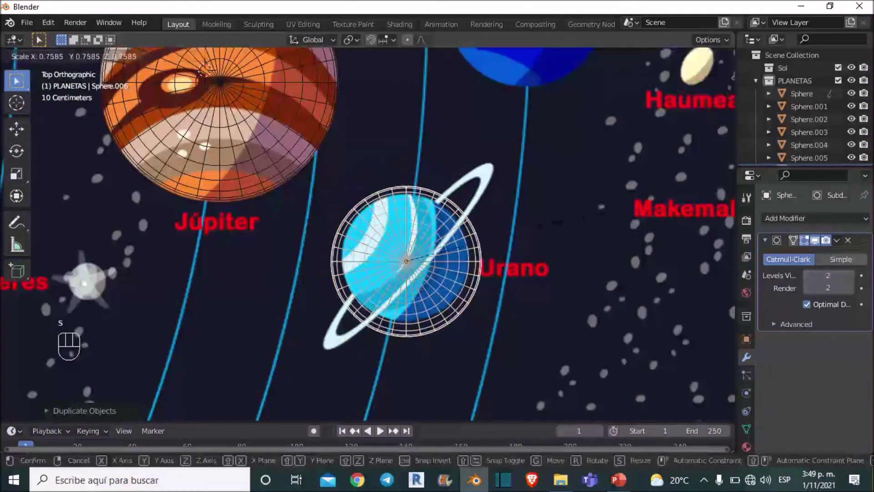
{"action": "middle_click", "coordinate": [510, 199]}
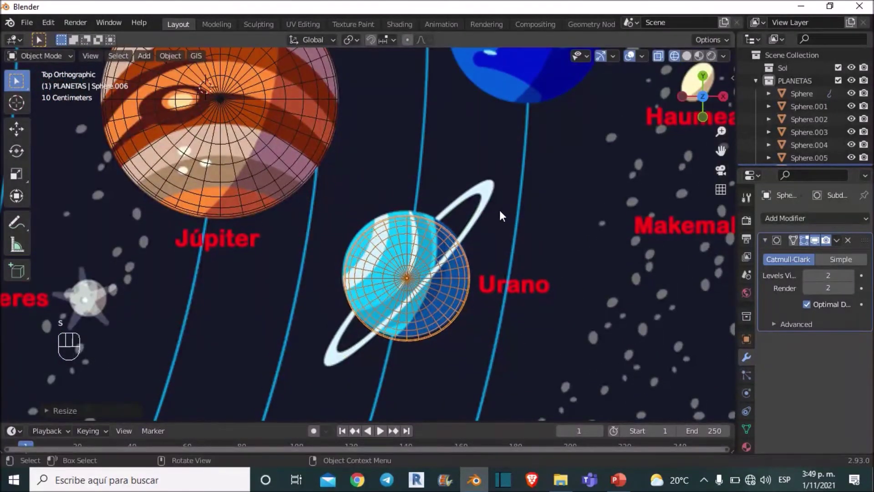
{"action": "left_click_drag", "start_coordinate": [495, 219], "coordinate": [467, 312]}
{"action": "key", "text": "shift+d"}
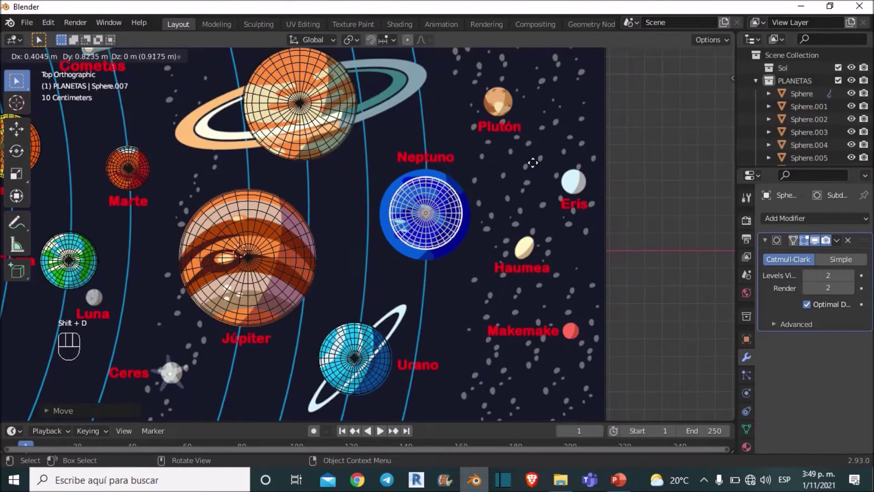
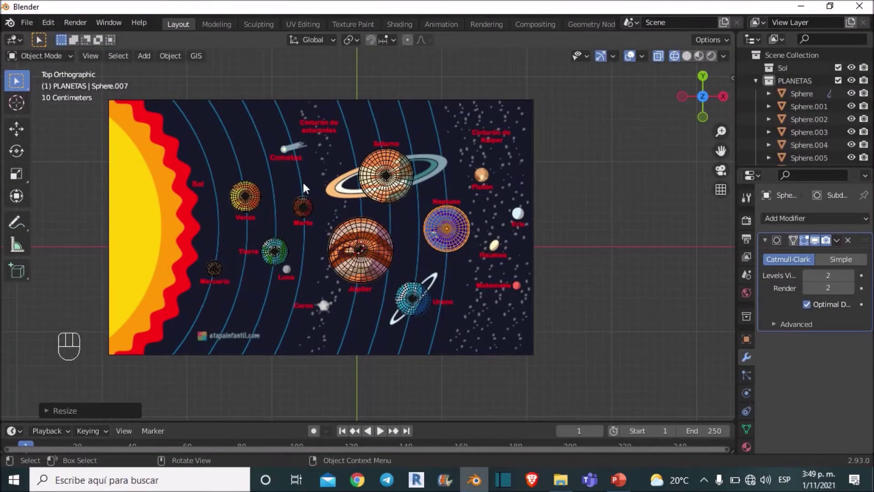
Duplicate the Jupiter sphere onto the Sun and enlarge it to the Sun's size.
{"action": "middle_click", "coordinate": [443, 194]}
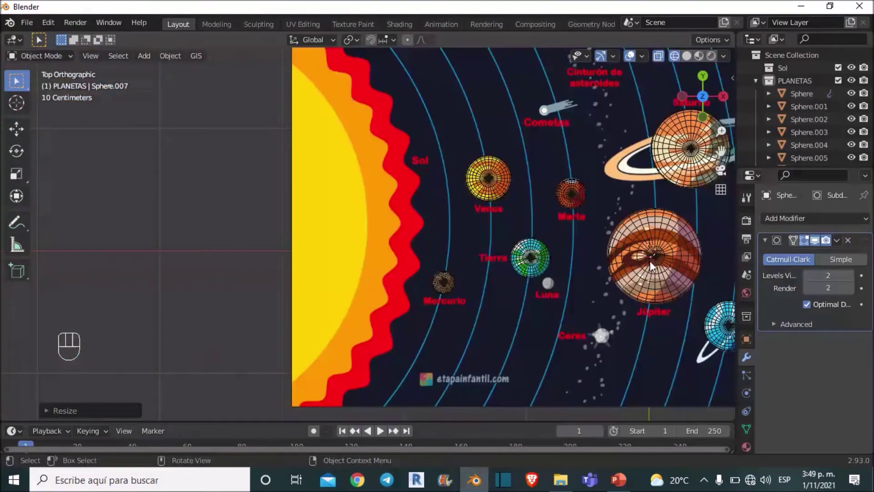
{"action": "left_click", "coordinate": [664, 263]}
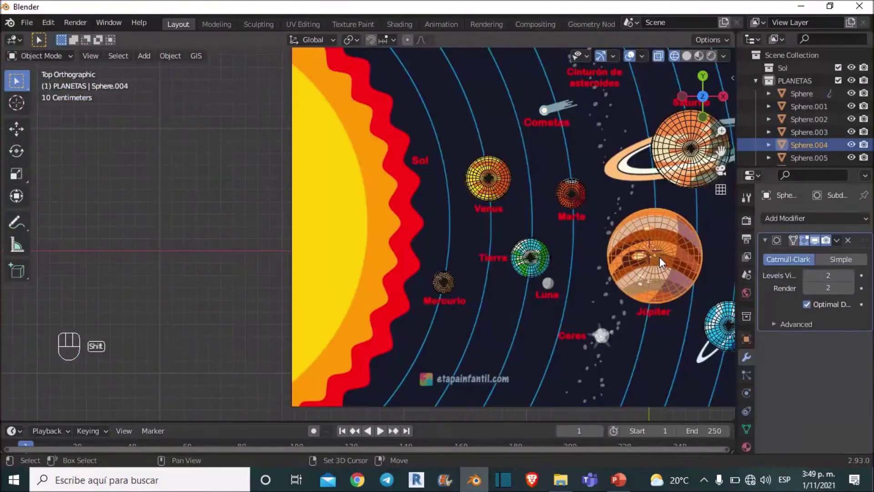
{"action": "key", "text": "shift+d"}
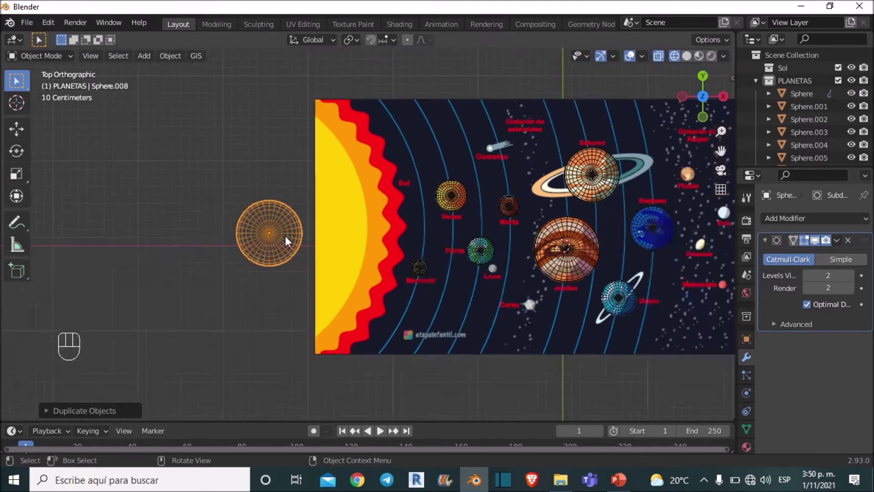
{"action": "key", "text": "s"}
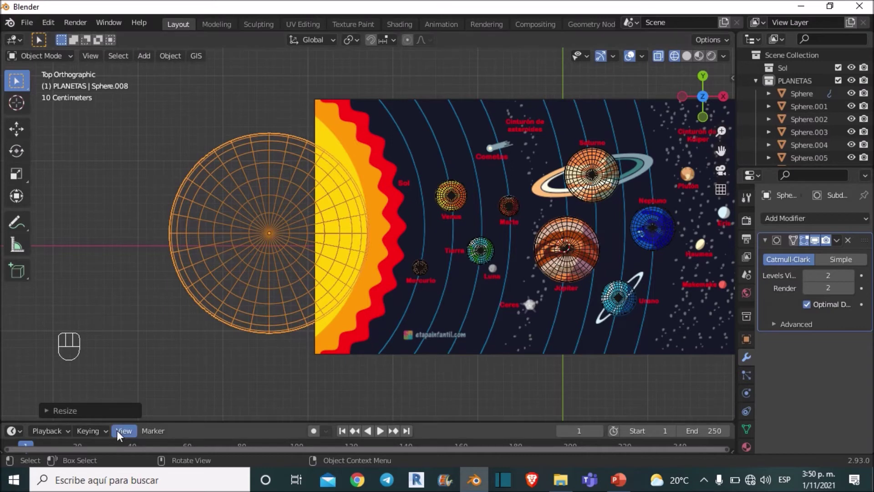
Check the spheres from the front, return to top view and frame the whole reference image.
{"action": "left_click", "coordinate": [709, 122]}
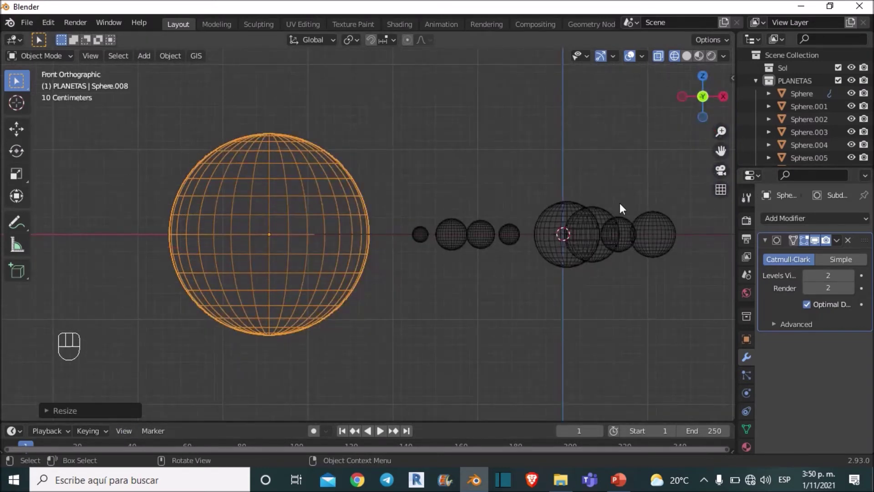
{"action": "left_click", "coordinate": [707, 84]}
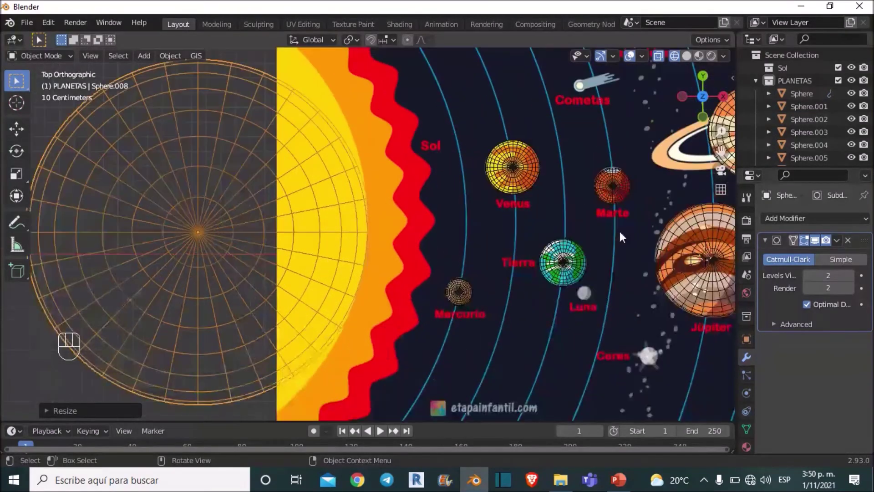
{"action": "middle_click", "coordinate": [477, 206]}
{"action": "left_click_drag", "start_coordinate": [535, 254], "coordinate": [518, 224]}
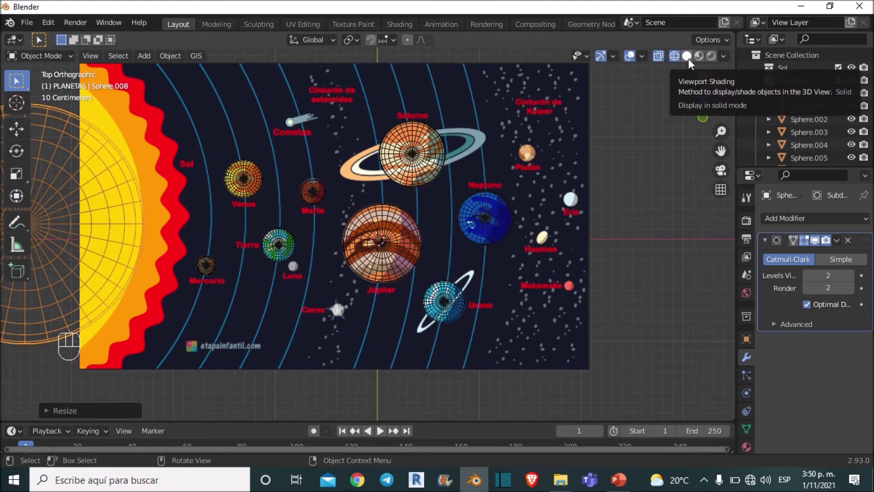
Move the Saturn and Uranus spheres sideways off their drawn planets along X.
{"action": "left_click", "coordinate": [693, 64]}
{"action": "left_click", "coordinate": [496, 232]}
{"action": "key", "text": "g"}
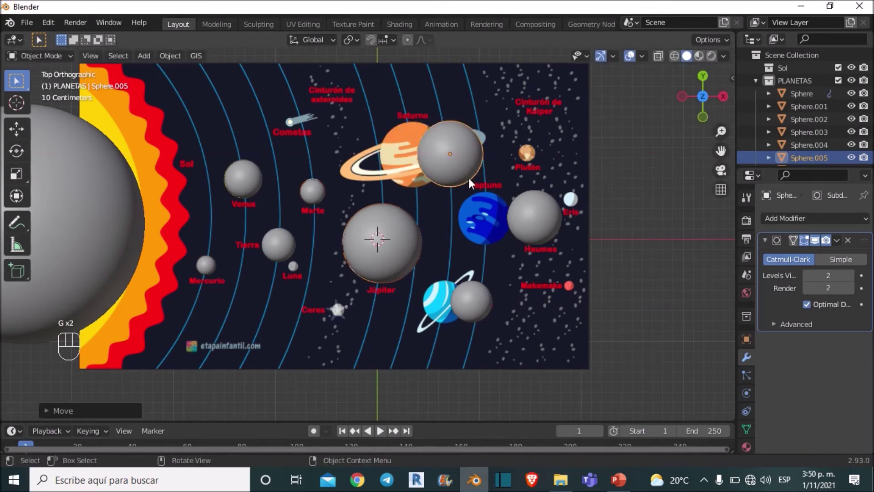
{"action": "left_click", "coordinate": [539, 220]}
{"action": "key", "text": "g"}
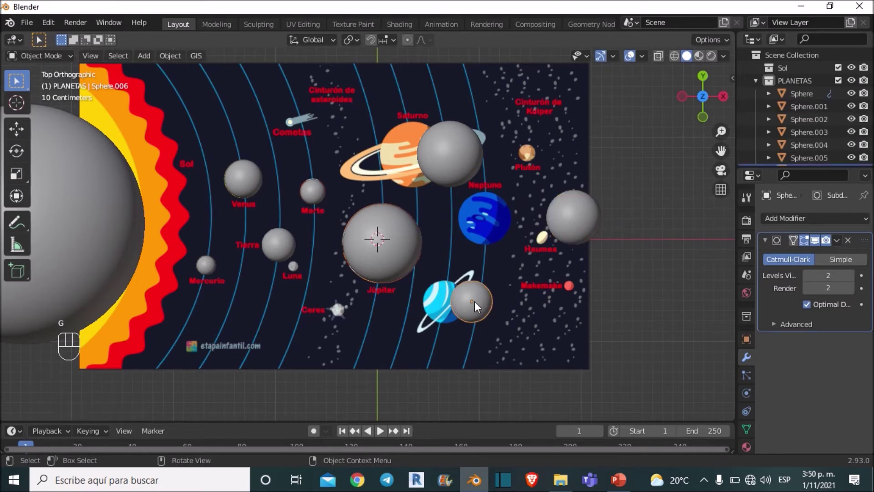
{"action": "key", "text": "g"}
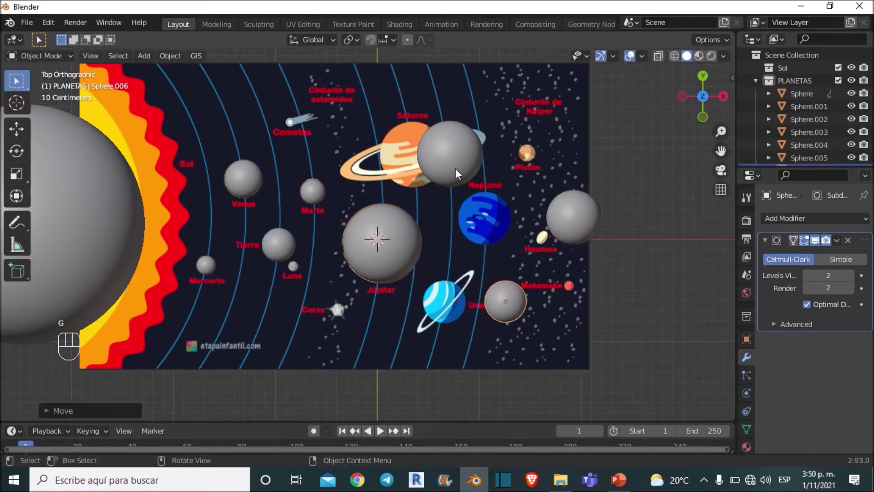
Shift the Mars and Earth spheres aside too, then add a circle mesh to the PLANETAS collection.
{"action": "left_click", "coordinate": [459, 173]}
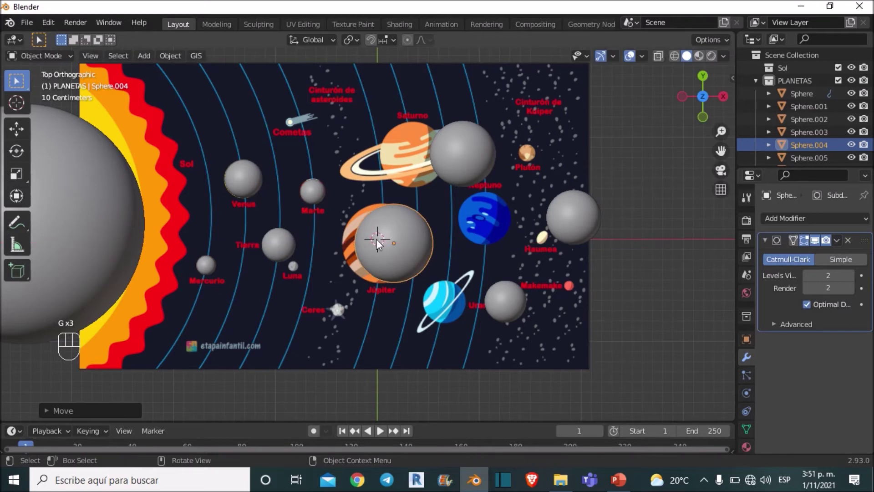
{"action": "left_click", "coordinate": [318, 199]}
{"action": "key", "text": "g"}
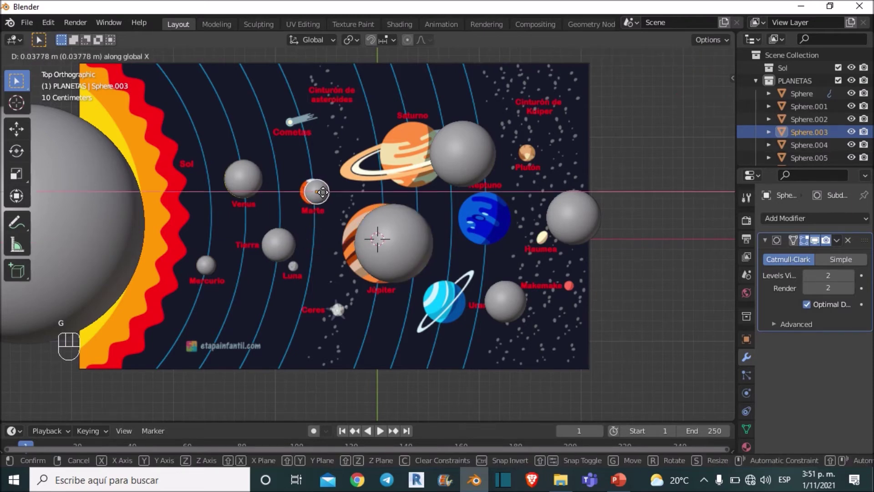
{"action": "left_click", "coordinate": [280, 253]}
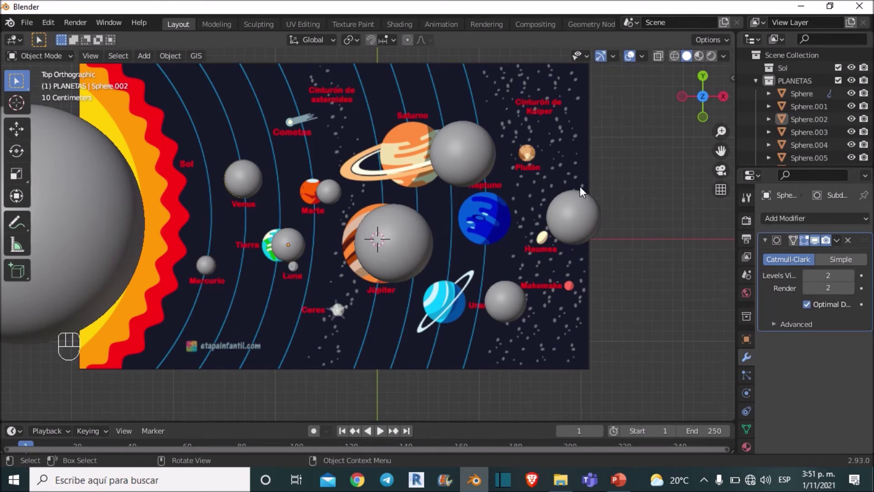
{"action": "left_click_drag", "start_coordinate": [142, 63], "coordinate": [144, 57]}
{"action": "left_click_drag", "start_coordinate": [151, 73], "coordinate": [338, 221]}
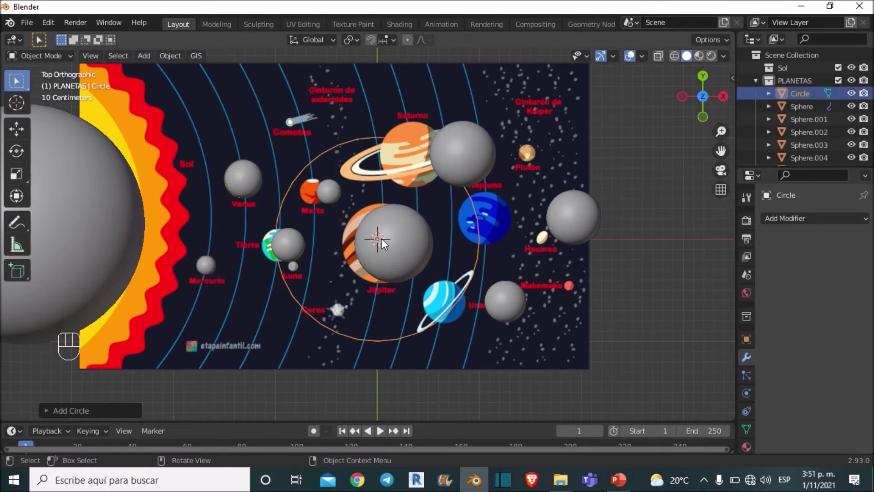
From top view, move and scale the circle to ring the Saturn sphere and enter Edit Mode.
{"action": "key", "text": "g"}
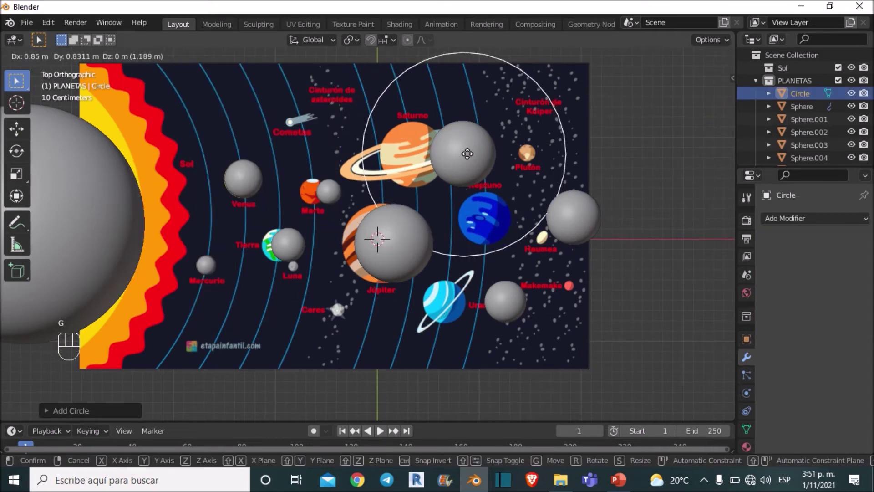
{"action": "left_click_drag", "start_coordinate": [507, 138], "coordinate": [440, 195]}
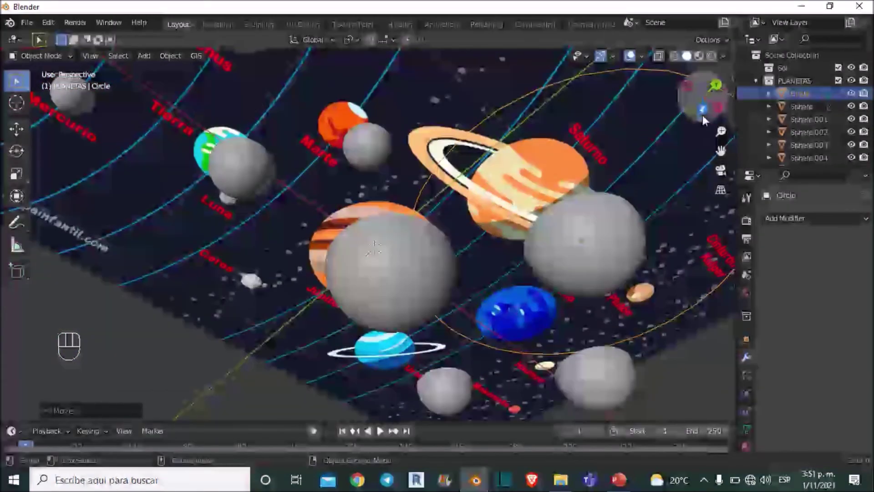
{"action": "middle_click", "coordinate": [582, 131]}
{"action": "middle_click", "coordinate": [477, 204]}
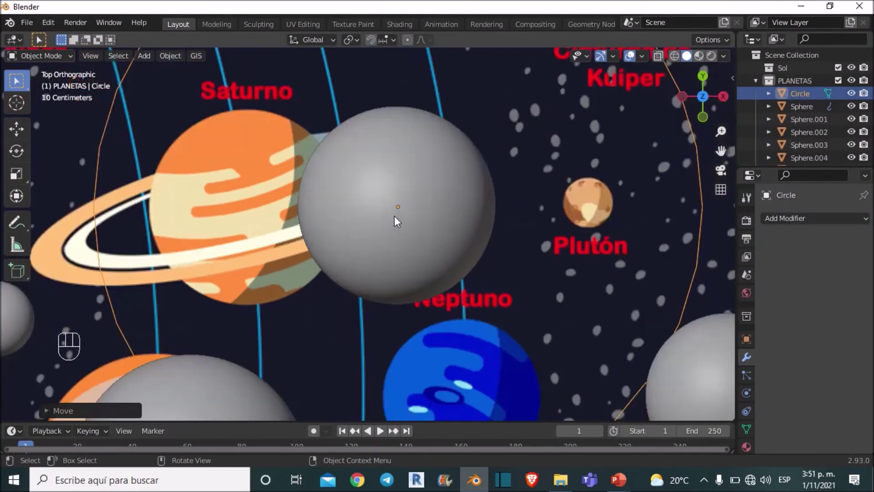
{"action": "middle_click", "coordinate": [421, 210]}
{"action": "key", "text": "g"}
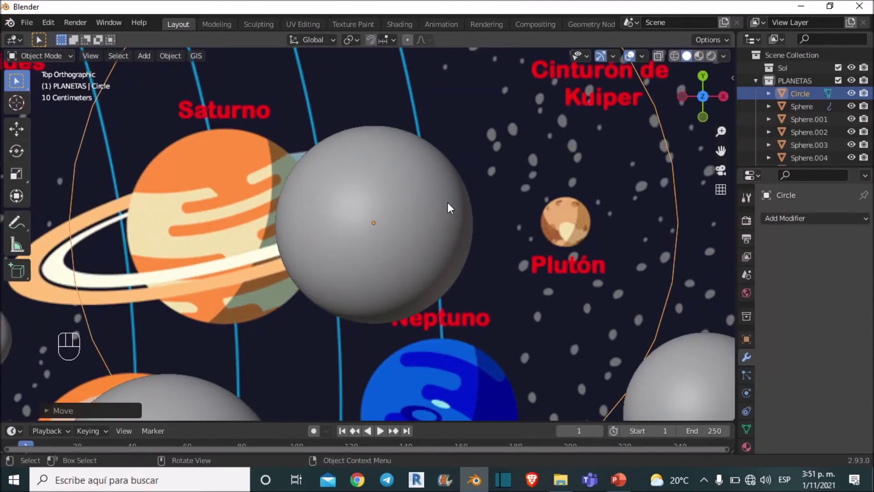
{"action": "key", "text": "s"}
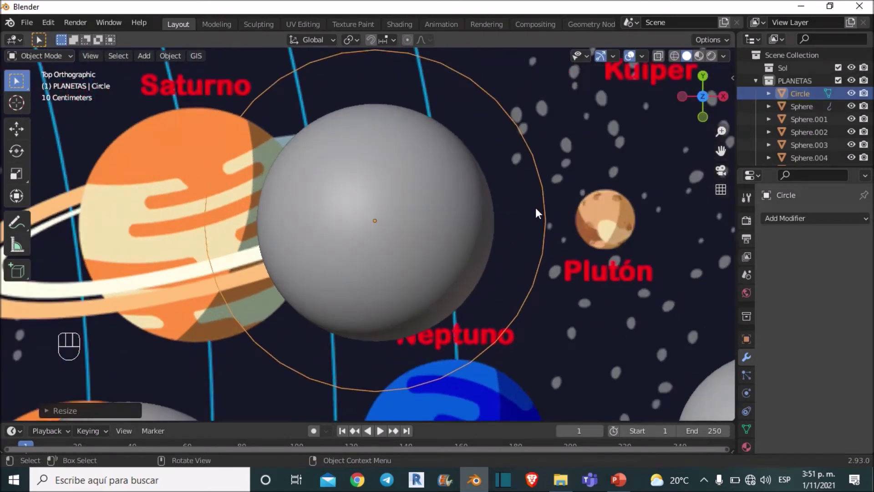
{"action": "key", "text": "Tab"}
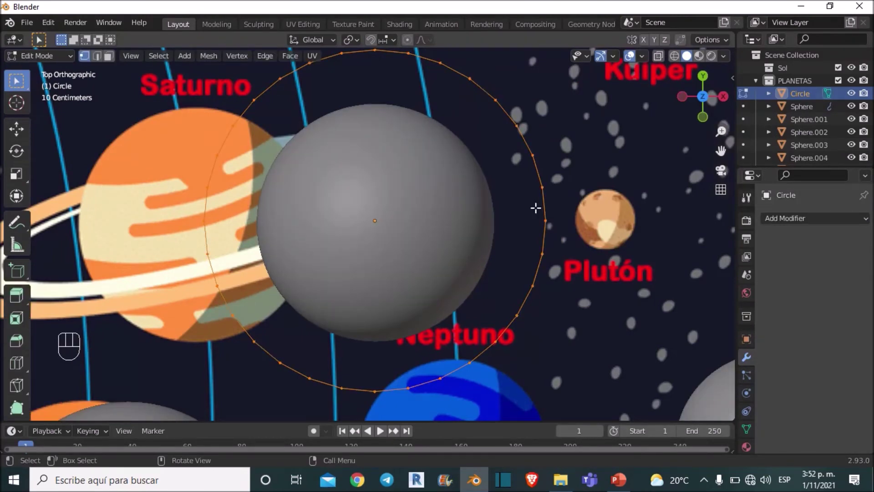
Fill the circle into a flat ring band around the Saturn sphere and return to Object Mode.
{"action": "key", "text": "f"}
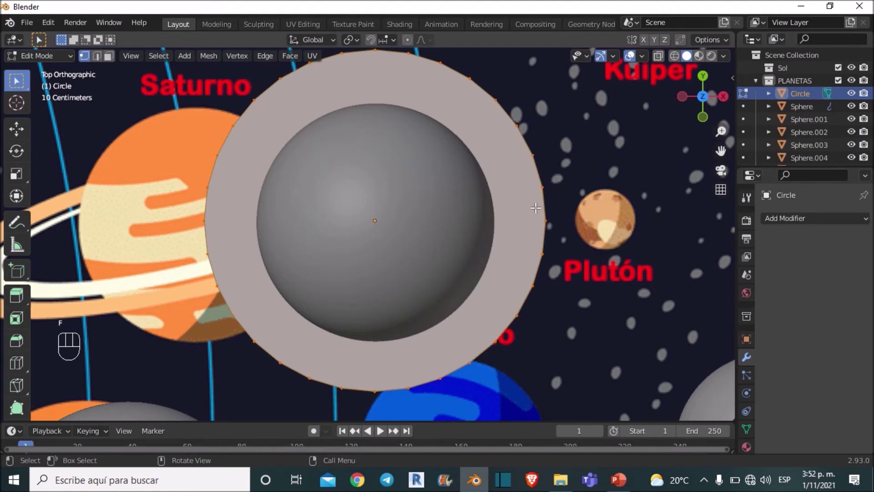
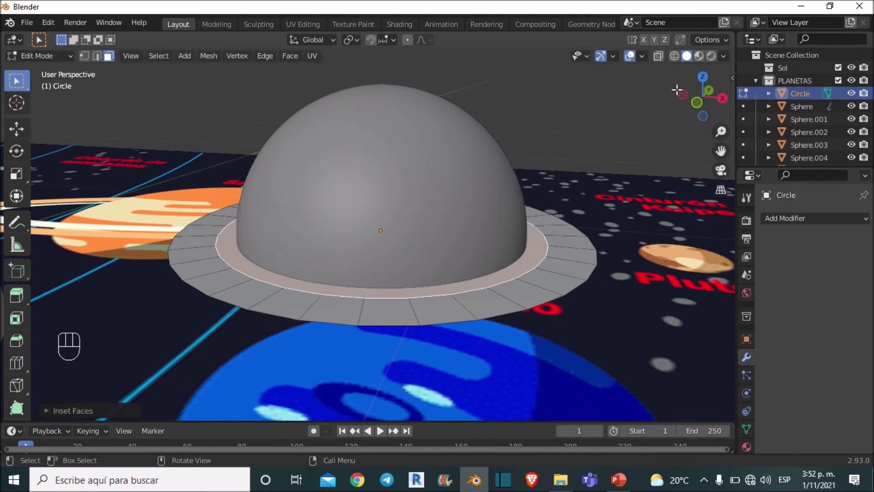
{"action": "left_click", "coordinate": [699, 83]}
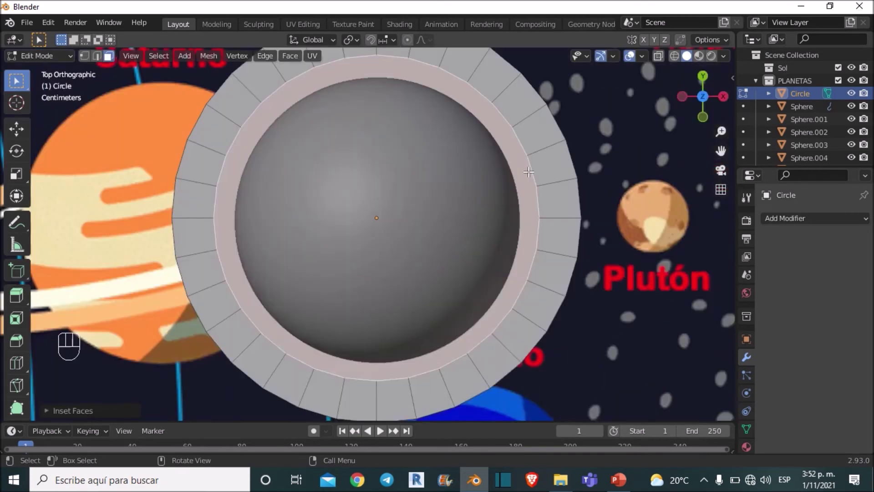
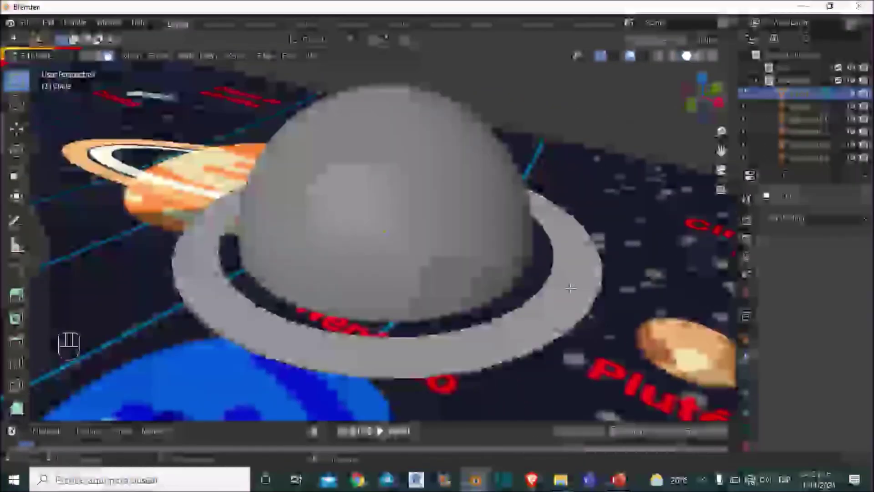
{"action": "key", "text": "Tab"}
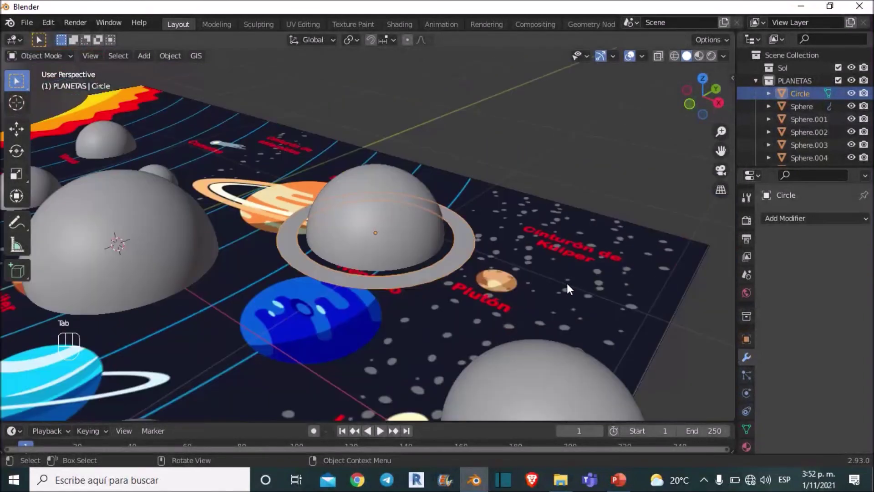
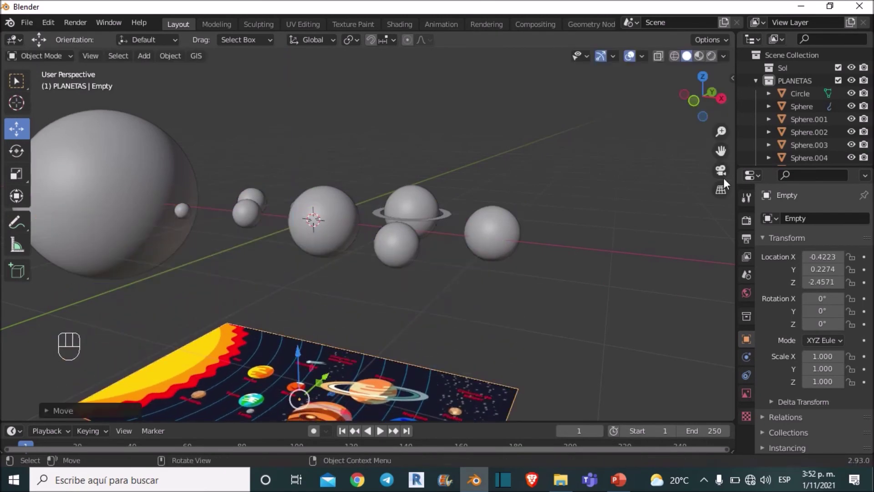
Orbit and zoom to inspect the subdivided Saturn ring over the reference image.
{"action": "left_click_drag", "start_coordinate": [459, 224], "coordinate": [452, 234]}
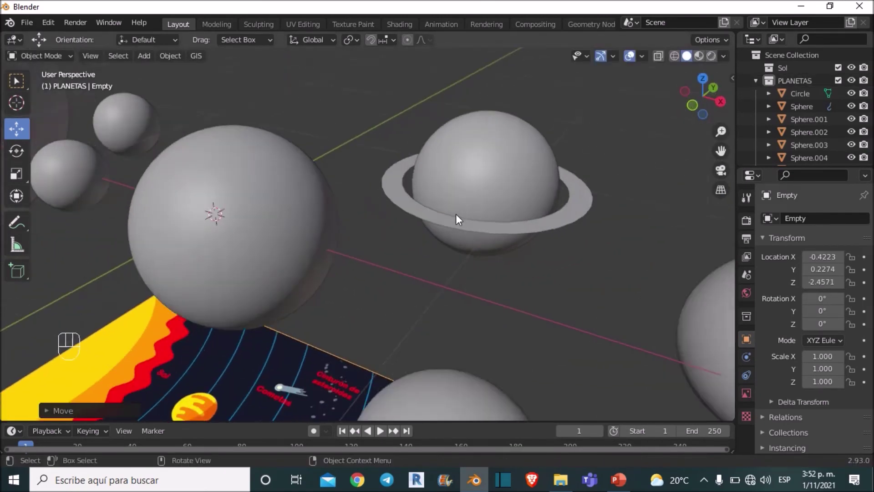
{"action": "left_click_drag", "start_coordinate": [434, 220], "coordinate": [426, 230]}
{"action": "middle_click", "coordinate": [397, 216]}
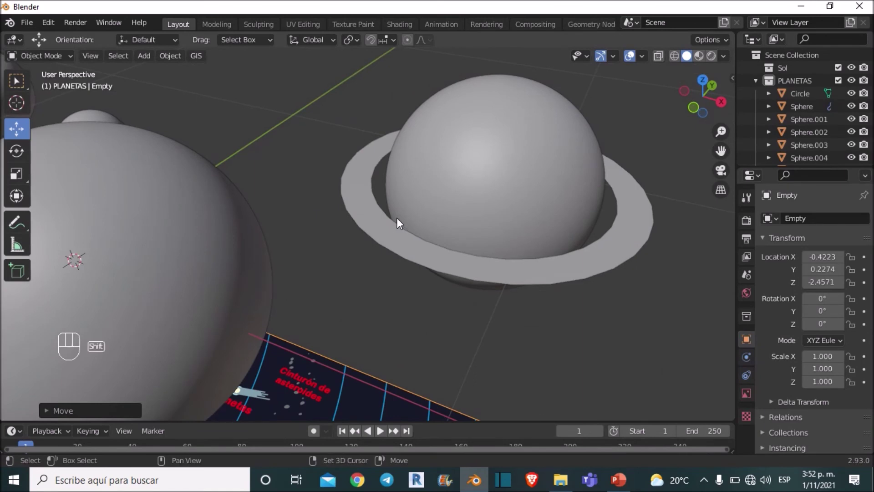
{"action": "left_click_drag", "start_coordinate": [382, 221], "coordinate": [244, 206]}
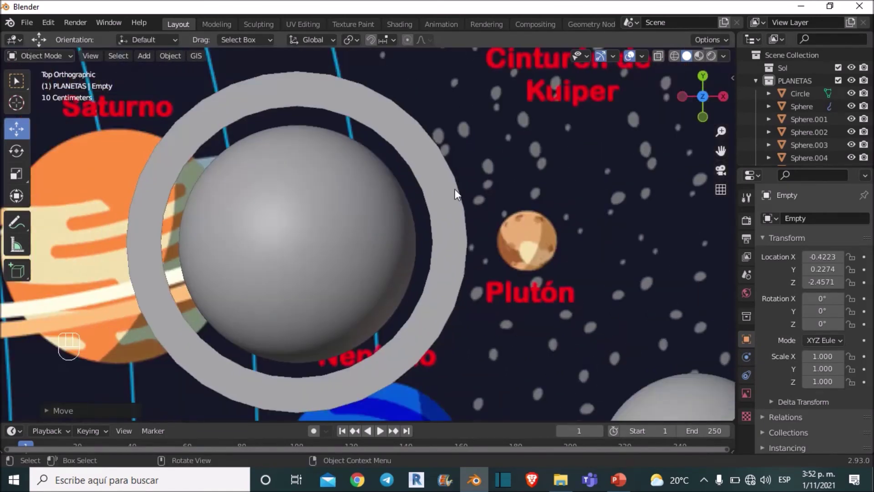
{"action": "left_click_drag", "start_coordinate": [811, 221], "coordinate": [628, 449]}
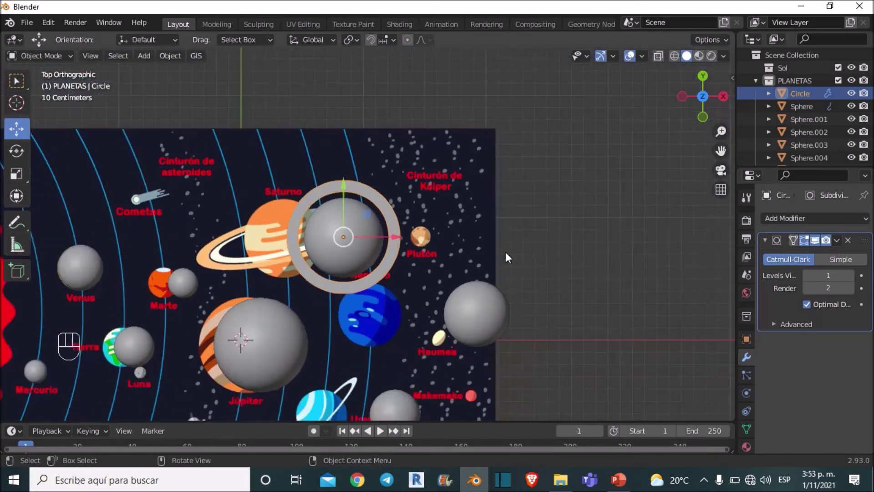
Duplicate the Saturn ring, shrink it, and place it onto the Uranus sphere.
{"action": "middle_click", "coordinate": [503, 273]}
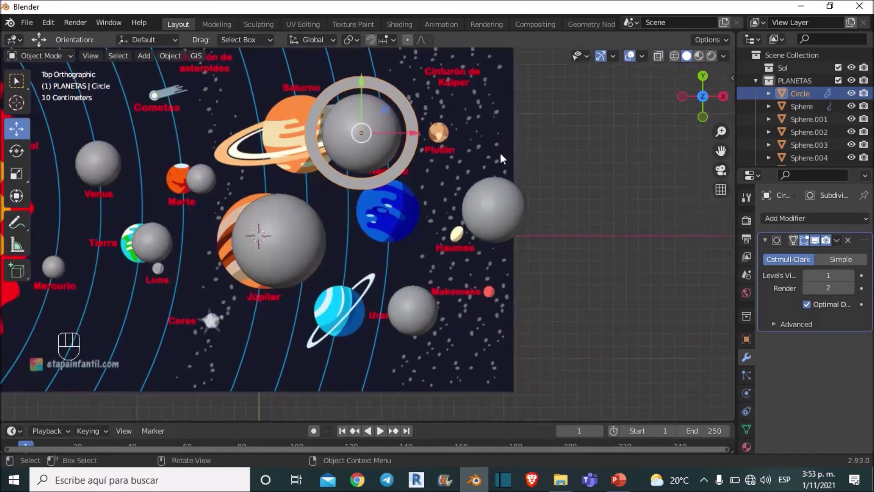
{"action": "key", "text": "shift+d"}
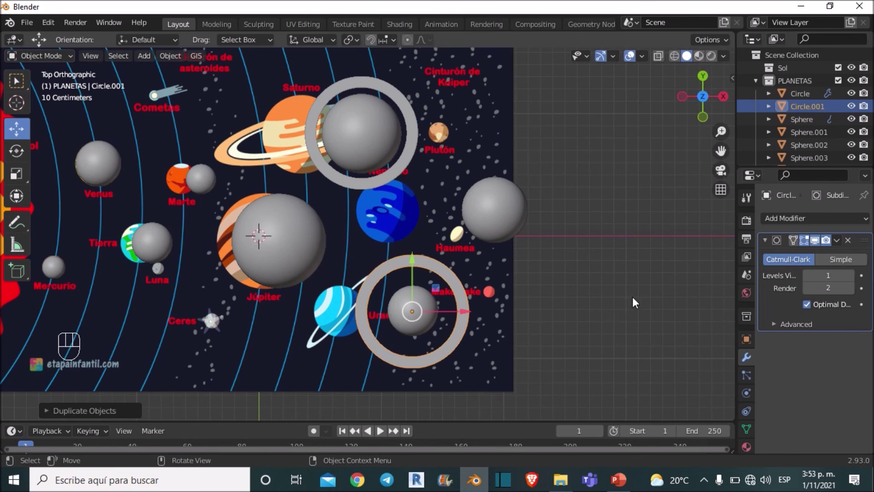
{"action": "key", "text": "s"}
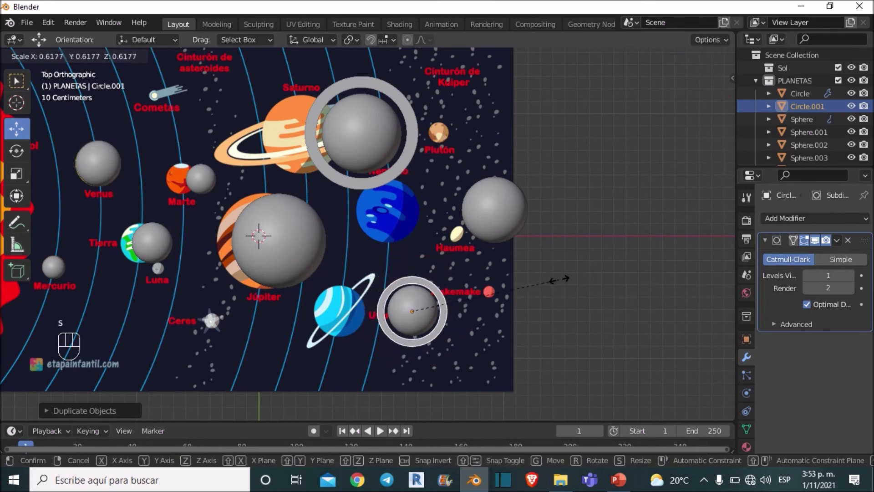
{"action": "middle_click", "coordinate": [490, 304]}
{"action": "left_click_drag", "start_coordinate": [429, 288], "coordinate": [446, 264]}
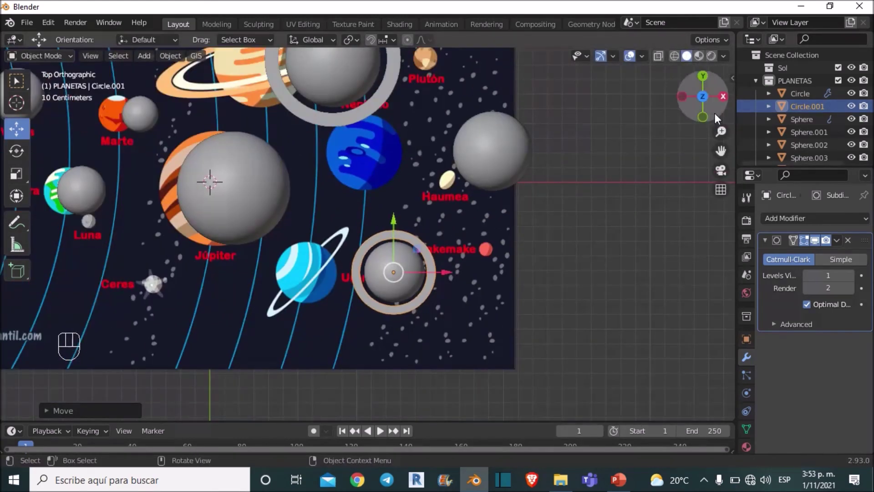
Leave the top view and orbit to see both rings from the side.
{"action": "left_click", "coordinate": [710, 122]}
{"action": "left_click_drag", "start_coordinate": [554, 167], "coordinate": [365, 195]}
{"action": "middle_click", "coordinate": [429, 219]}
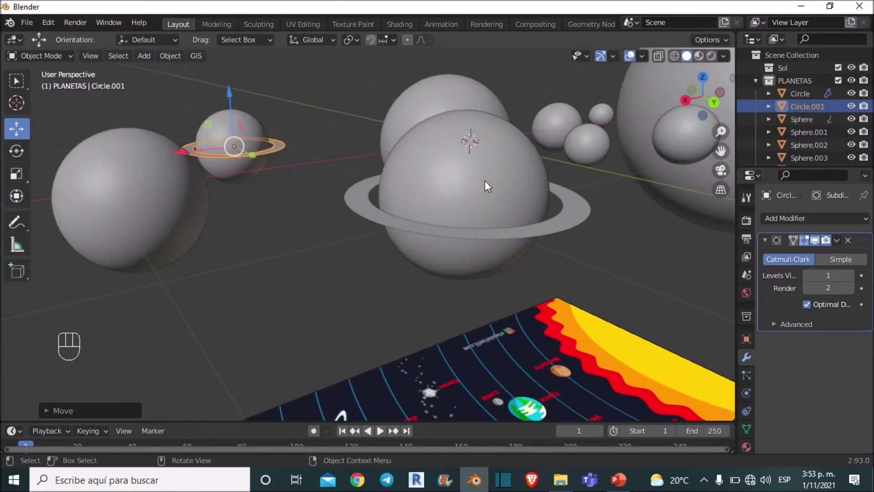
Select the Saturn ring and tilt it at an angle with the Rotate gizmo.
{"action": "left_click", "coordinate": [512, 241]}
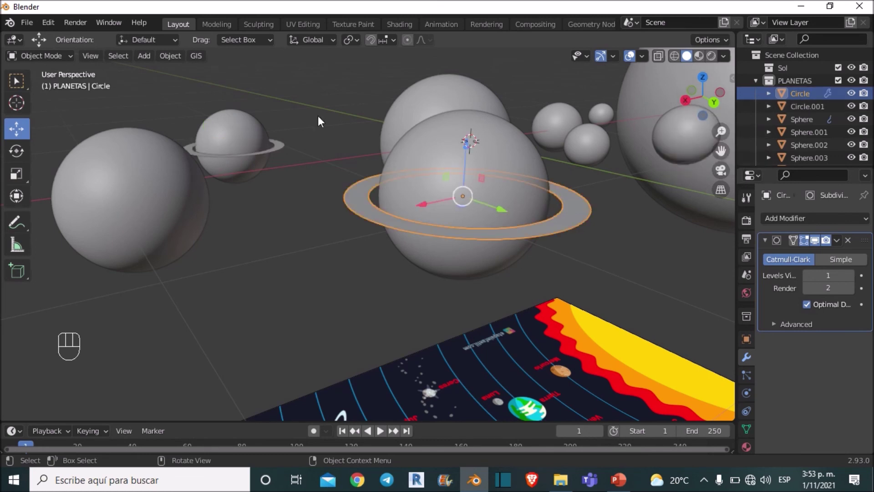
{"action": "left_click", "coordinate": [15, 152]}
{"action": "left_click_drag", "start_coordinate": [507, 226], "coordinate": [532, 218]}
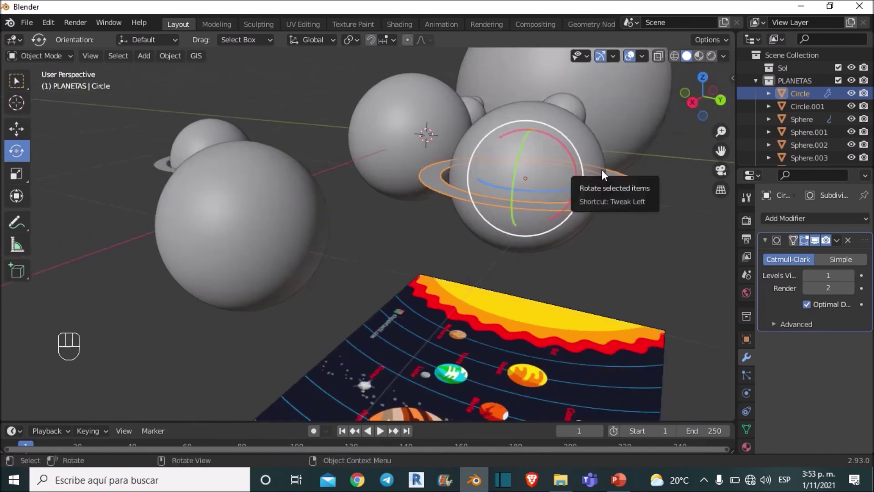
{"action": "middle_click", "coordinate": [622, 171]}
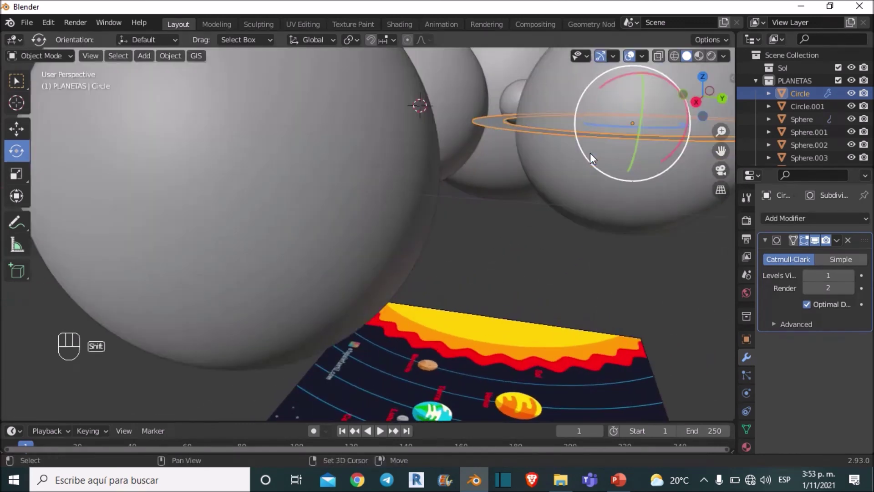
{"action": "middle_click", "coordinate": [523, 182]}
{"action": "middle_click", "coordinate": [532, 186]}
{"action": "left_click_drag", "start_coordinate": [475, 207], "coordinate": [647, 195]}
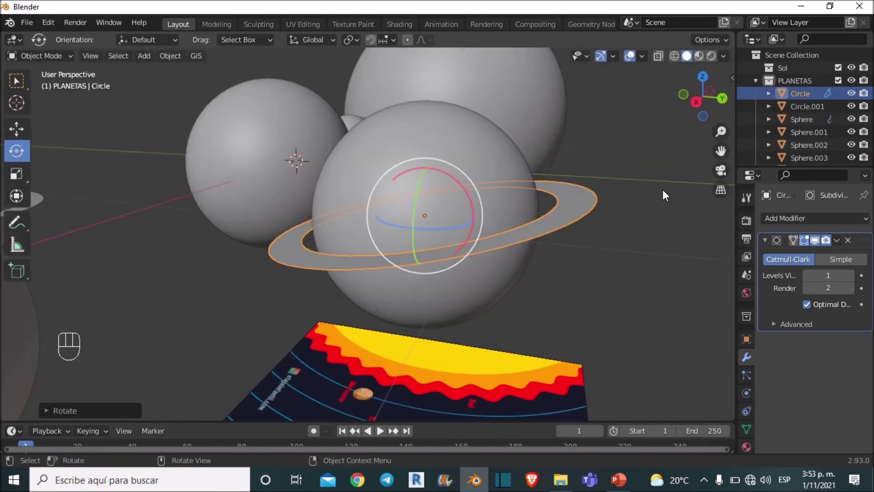
Orbit to check the tilt and select the Uranus ring (Circle.001) for the same treatment.
{"action": "left_click_drag", "start_coordinate": [429, 223], "coordinate": [622, 215]}
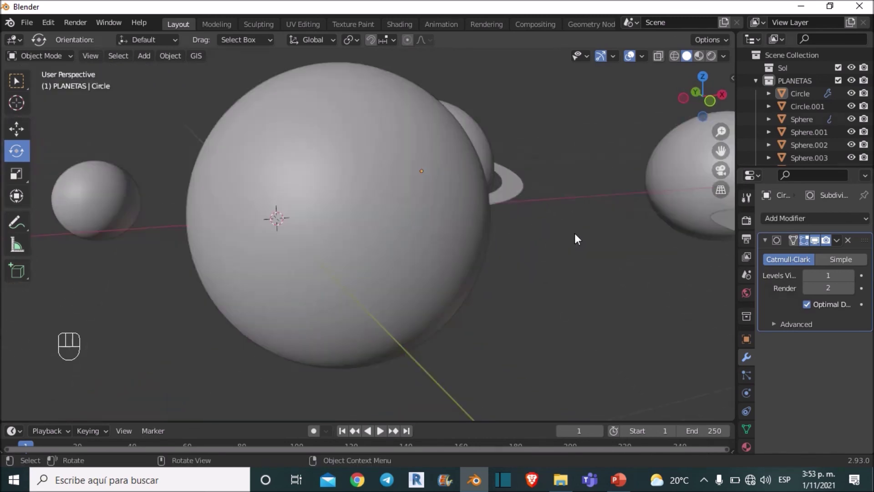
{"action": "left_click_drag", "start_coordinate": [582, 237], "coordinate": [400, 221]}
{"action": "left_click_drag", "start_coordinate": [417, 224], "coordinate": [494, 227]}
{"action": "left_click_drag", "start_coordinate": [499, 226], "coordinate": [545, 219]}
{"action": "middle_click", "coordinate": [611, 192]}
{"action": "left_click_drag", "start_coordinate": [516, 160], "coordinate": [548, 155]}
{"action": "left_click", "coordinate": [627, 214]}
{"action": "middle_click", "coordinate": [595, 213]}
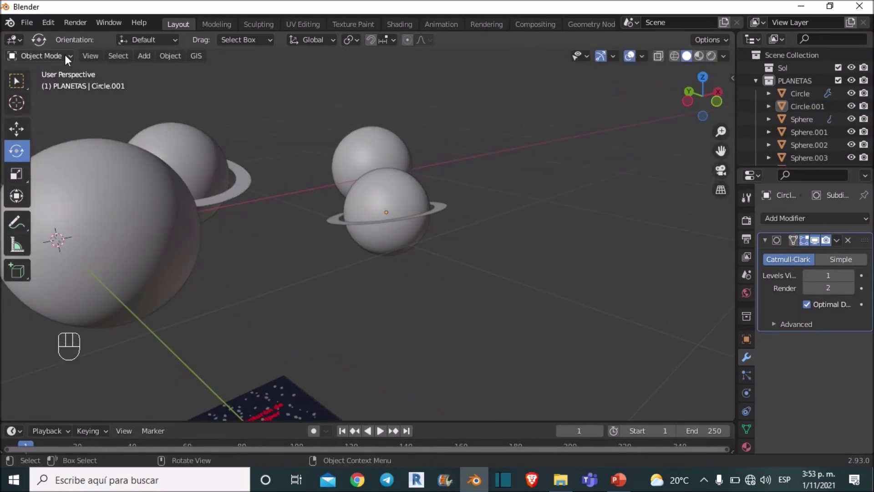
{"action": "left_click_drag", "start_coordinate": [424, 201], "coordinate": [406, 206]}
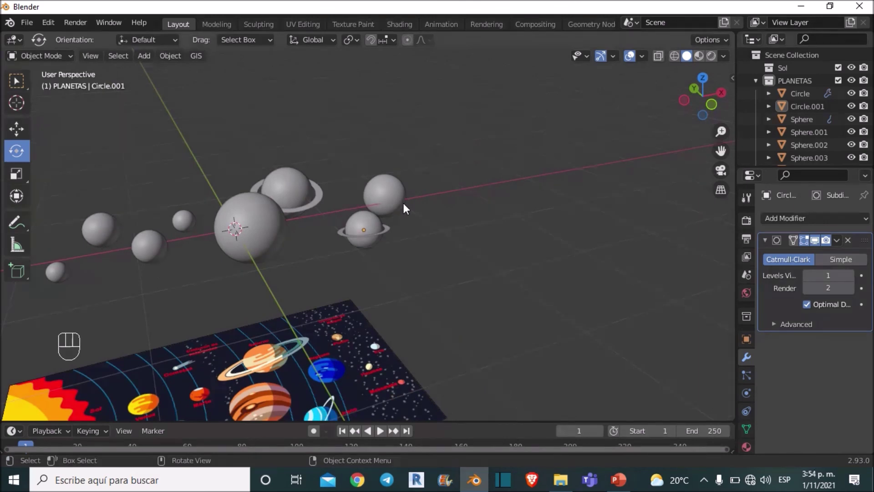
{"action": "left_click_drag", "start_coordinate": [416, 223], "coordinate": [628, 178]}
{"action": "left_click_drag", "start_coordinate": [605, 179], "coordinate": [589, 179]}
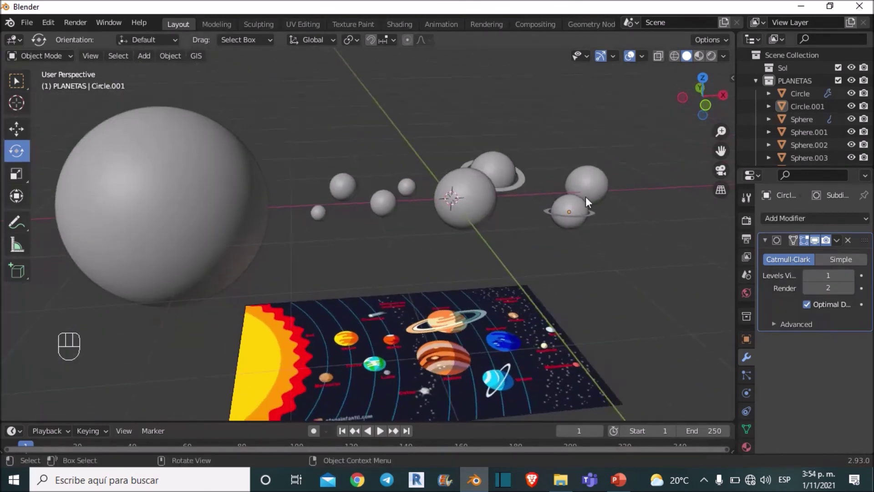
{"action": "left_click_drag", "start_coordinate": [591, 210], "coordinate": [574, 209]}
{"action": "left_click_drag", "start_coordinate": [553, 219], "coordinate": [523, 216]}
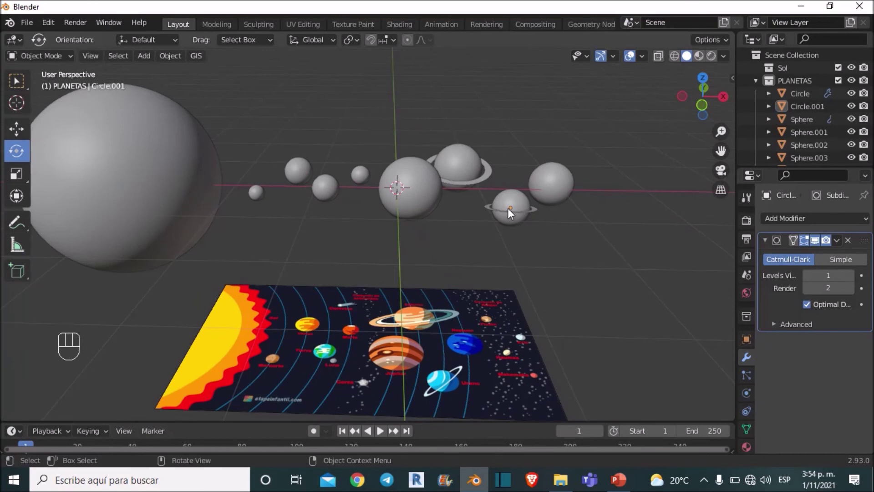